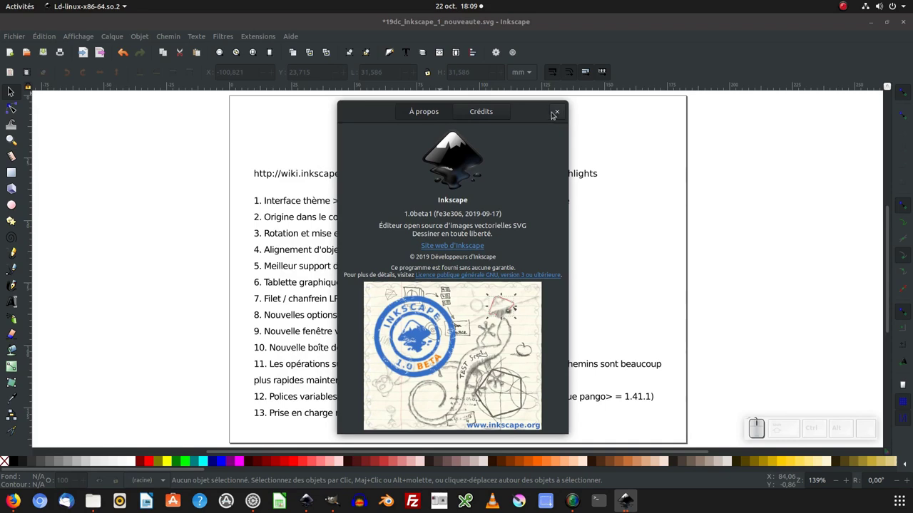
# Step: Close the About Inkscape window to reveal the Inkscape 1.0 highlights page
pyautogui.click(564, 111)
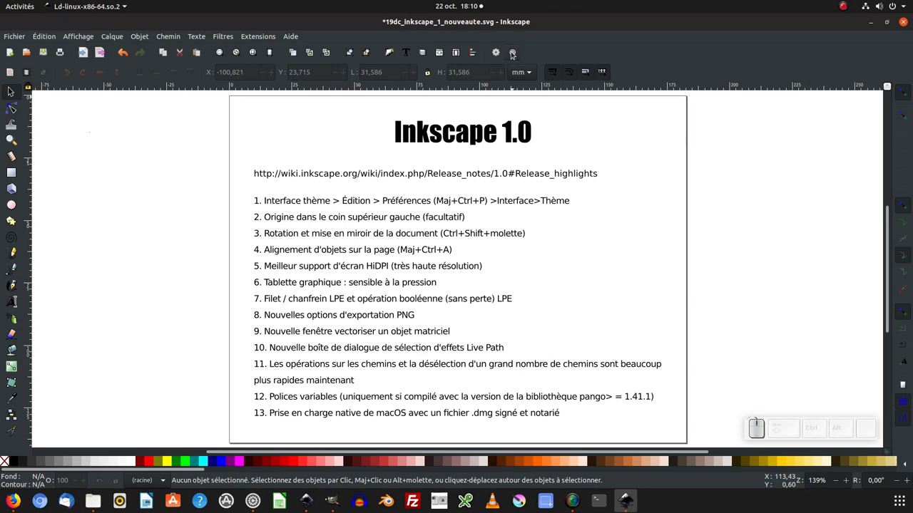
# Step: Bring up the Preferences and move the window aside to keep the page visible
pyautogui.click(516, 53)
pyautogui.click(516, 52)
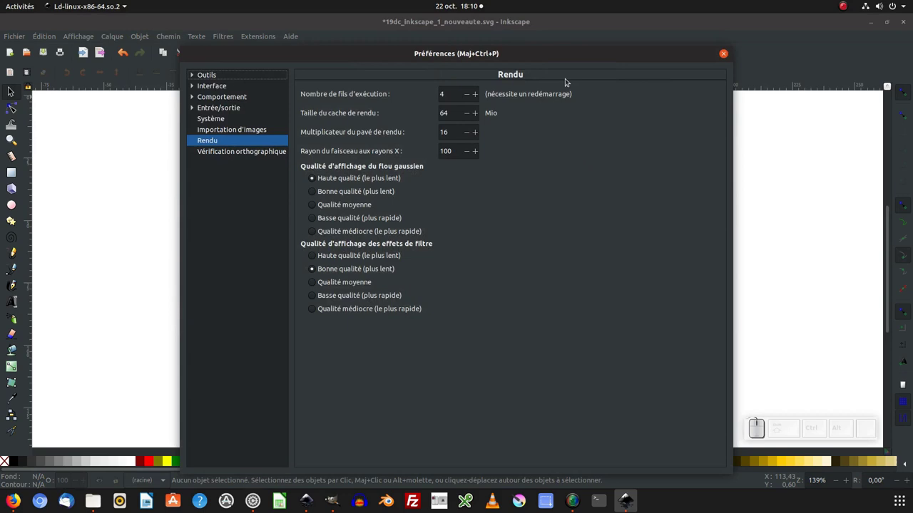
pyautogui.moveTo(569, 58); pyautogui.dragTo(423, 87)
# Step: Show the Interface > Theme settings with the Adwaita-dark GTK+ theme listed
pyautogui.click(350, 73)
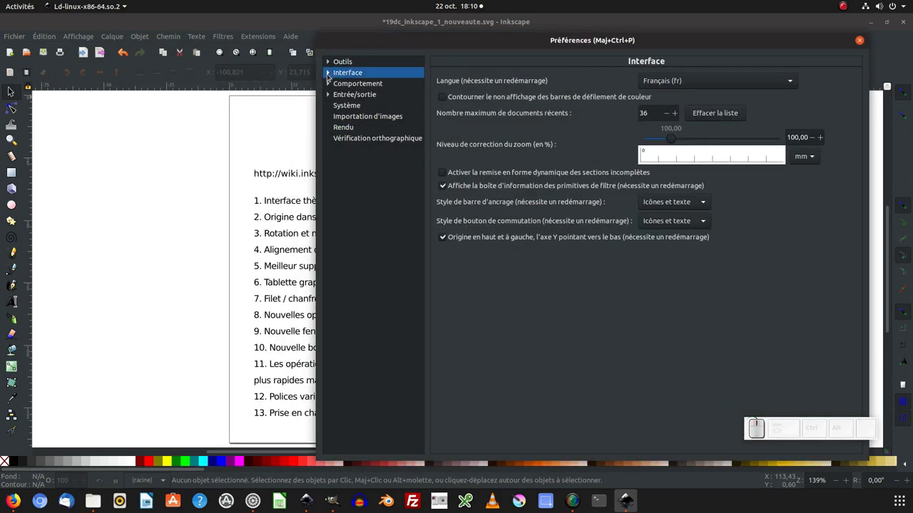
pyautogui.click(330, 75)
pyautogui.click(361, 83)
pyautogui.moveTo(688, 98); pyautogui.dragTo(685, 85)
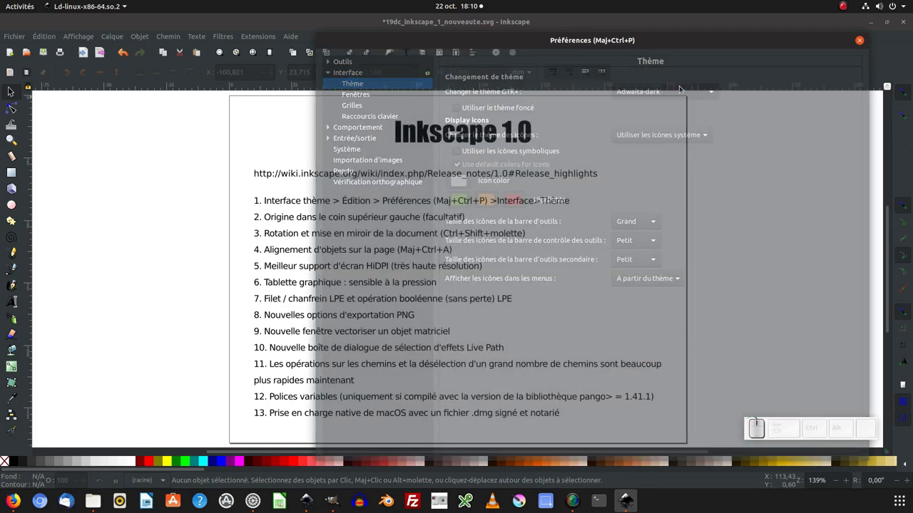
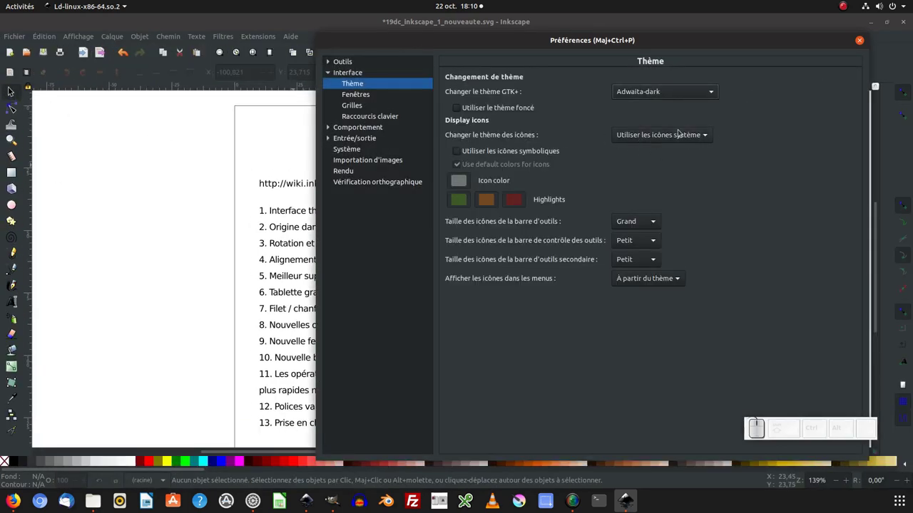
# Step: Switch the icon theme to multicolor-beta and turn on symbolic icons
pyautogui.moveTo(676, 138); pyautogui.dragTo(225, 145)
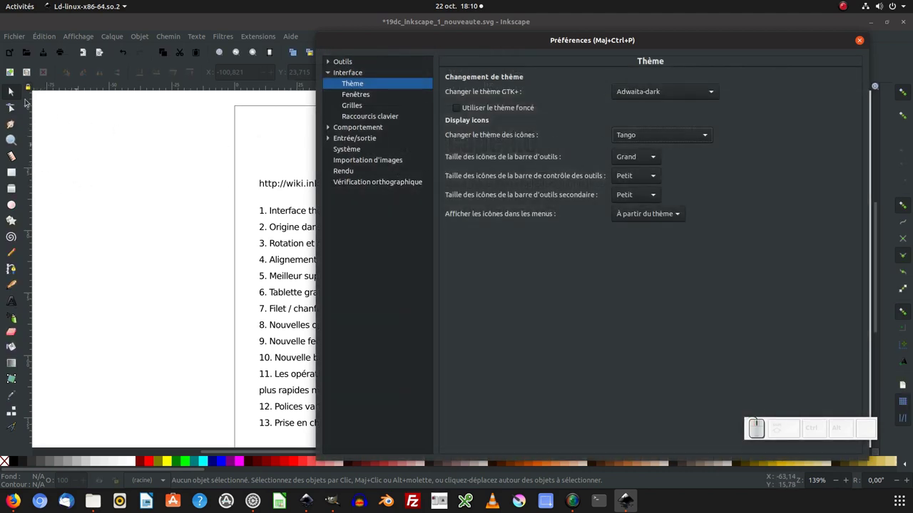
pyautogui.moveTo(667, 137); pyautogui.dragTo(417, 206)
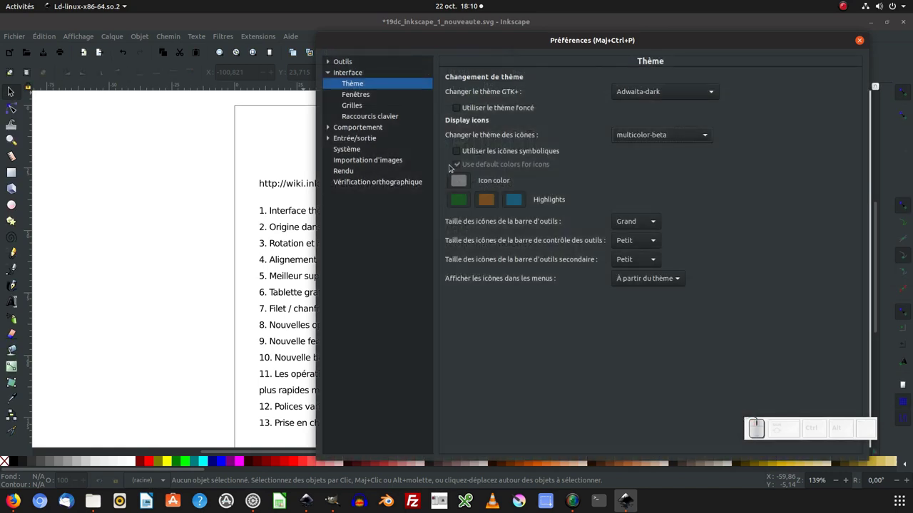
pyautogui.click(459, 152)
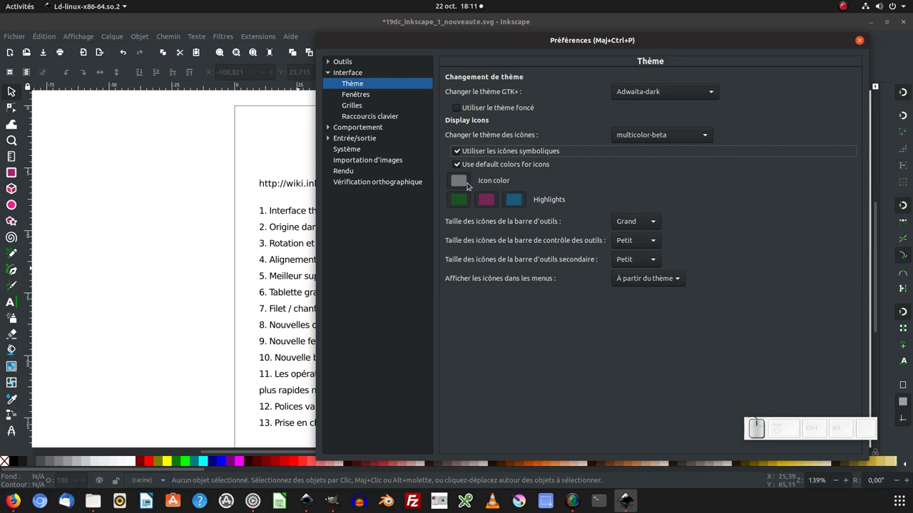
# Step: Try the default icon colour options in the theme settings
pyautogui.click(462, 164)
pyautogui.click(463, 204)
pyautogui.click(517, 206)
pyautogui.click(560, 160)
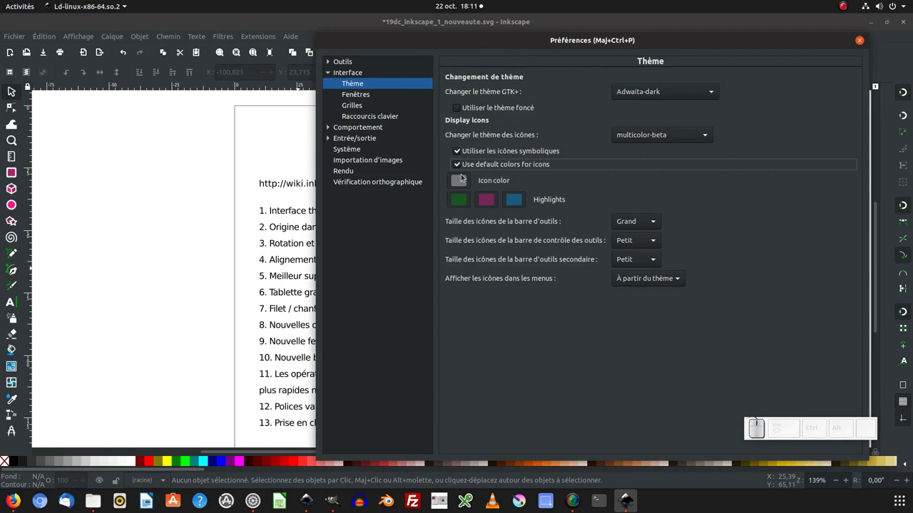
# Step: Stop using default icon colours and choose a custom white icon colour
pyautogui.click(460, 165)
pyautogui.click(469, 200)
pyautogui.moveTo(452, 248); pyautogui.dragTo(488, 308)
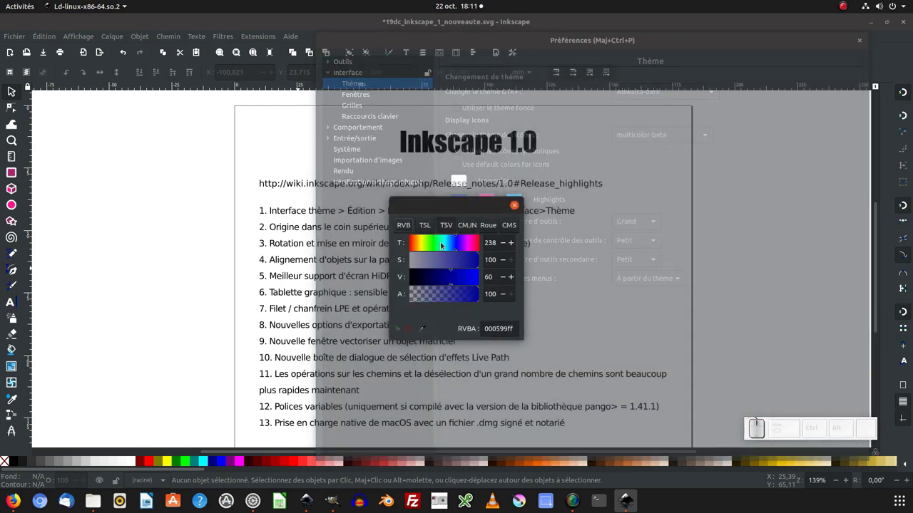
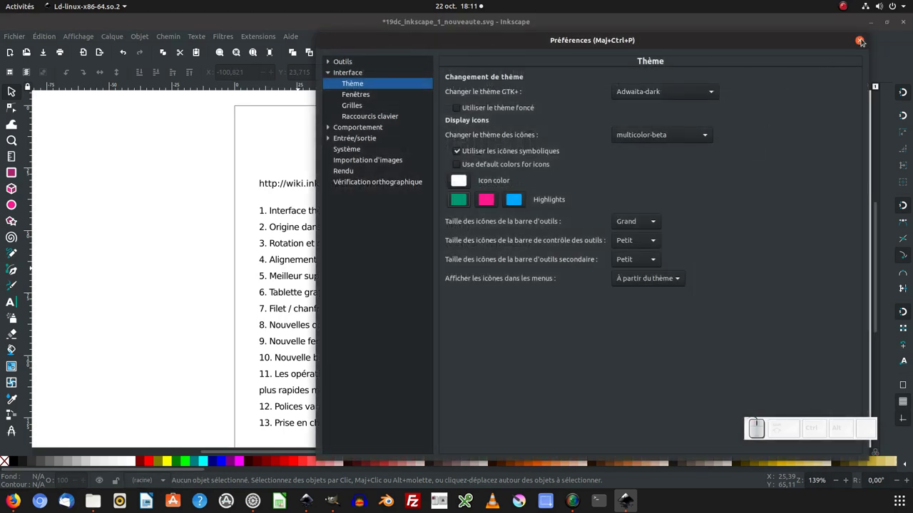
pyautogui.click(864, 39)
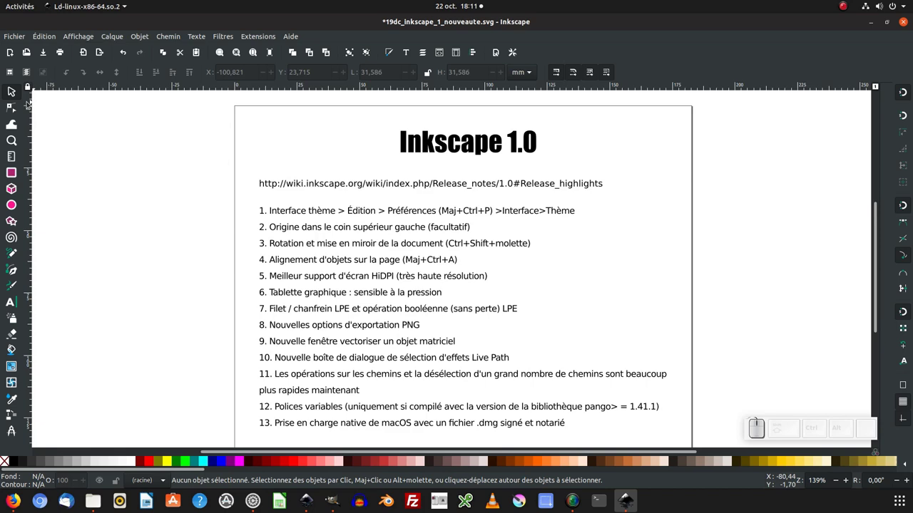
pyautogui.middleClick(243, 362)
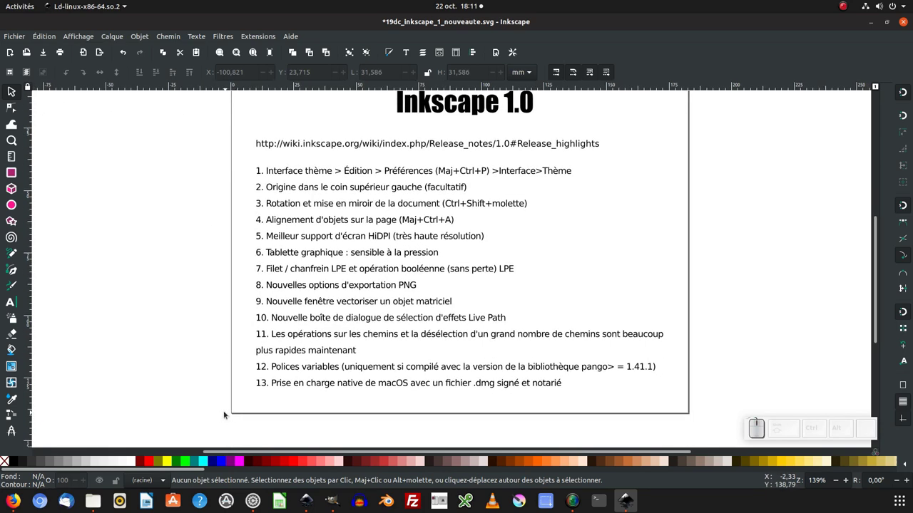
pyautogui.moveTo(297, 292); pyautogui.dragTo(328, 257)
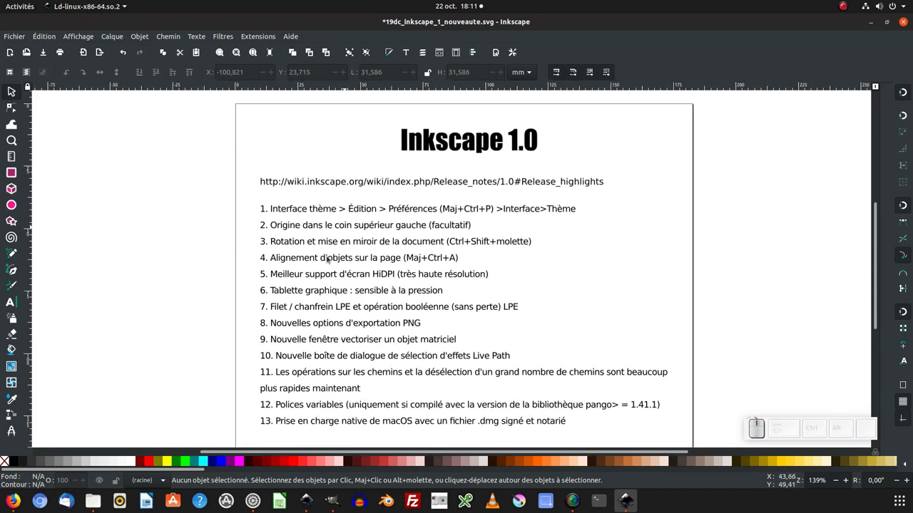
pyautogui.click(247, 111)
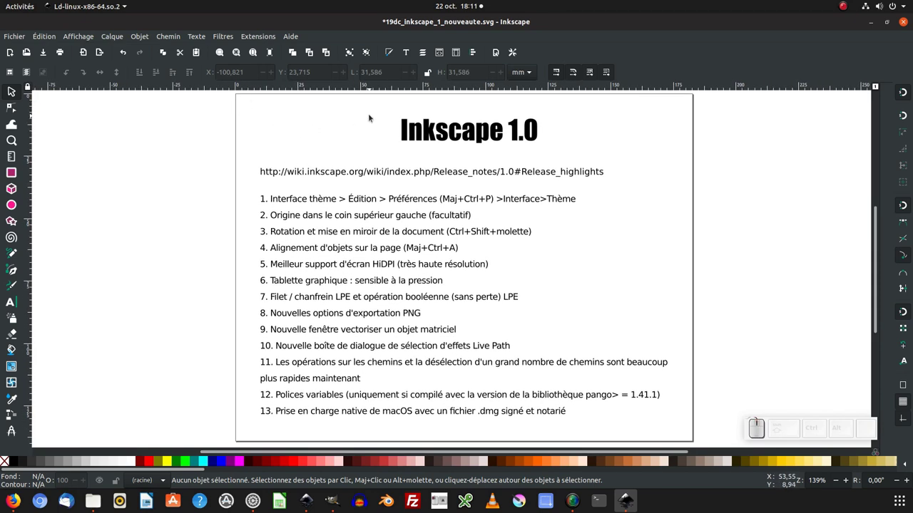
# Step: Turn off the top-left origin with downward Y axis option and close Preferences
pyautogui.click(518, 52)
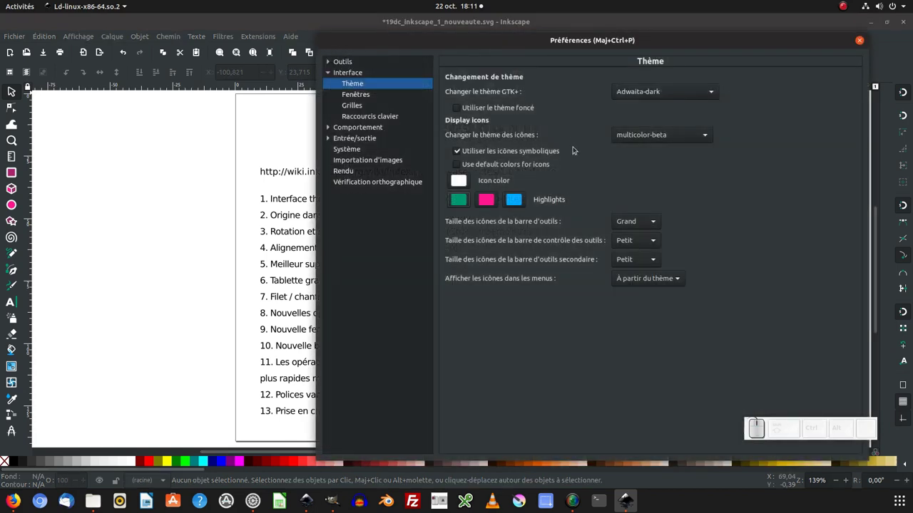
pyautogui.click(361, 73)
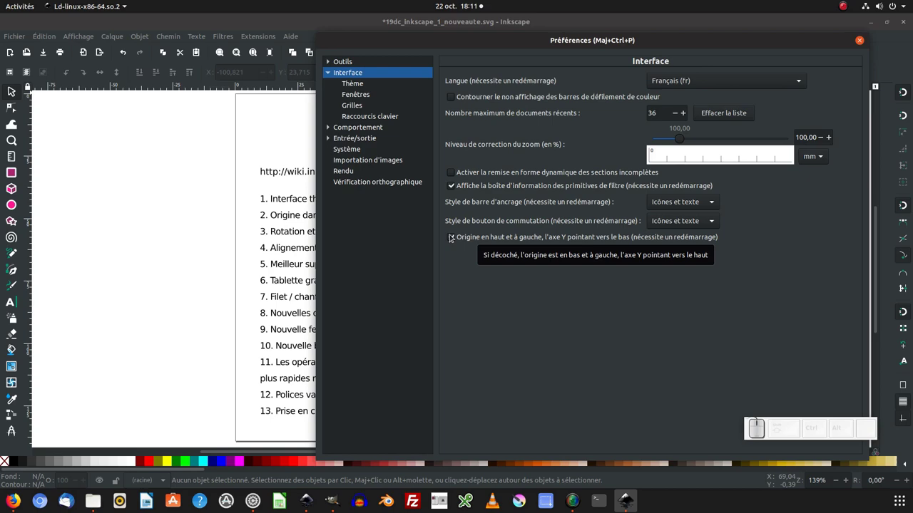
pyautogui.click(453, 237)
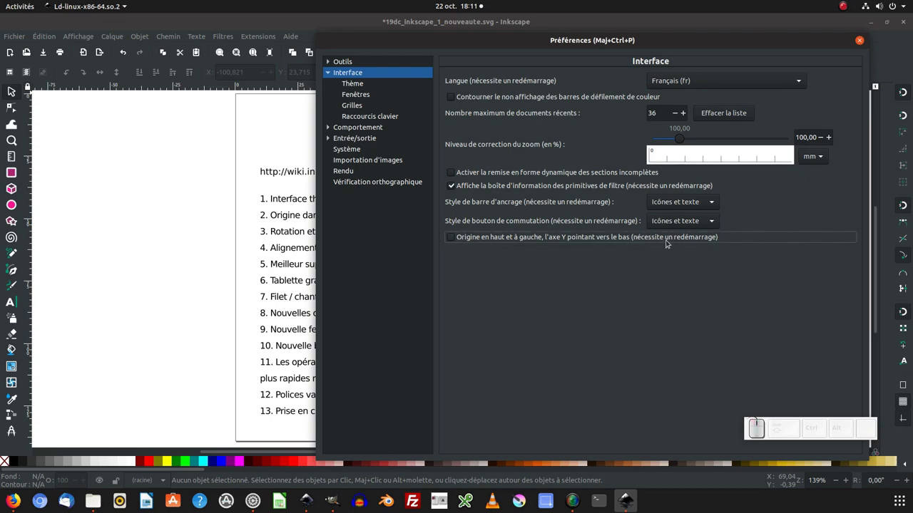
pyautogui.click(790, 76)
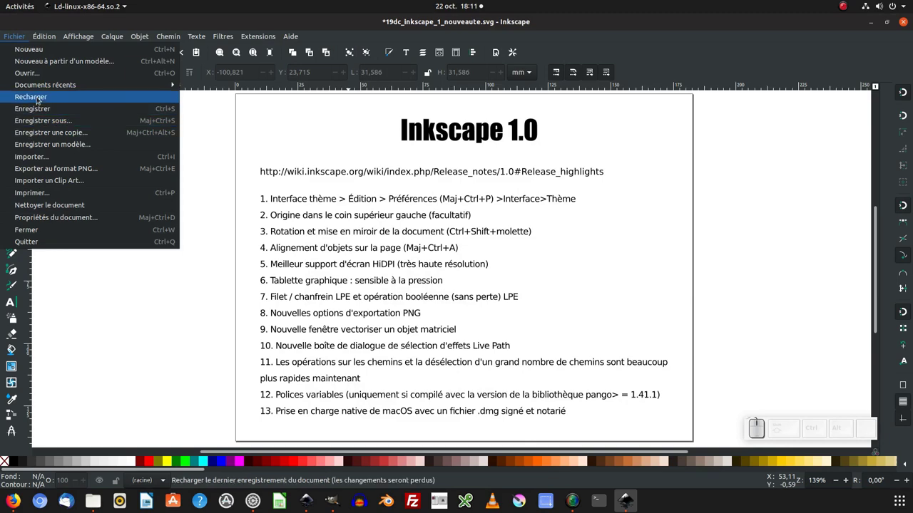
# Step: Reload the document from its last saved version, discarding unsaved changes
pyautogui.click(38, 98)
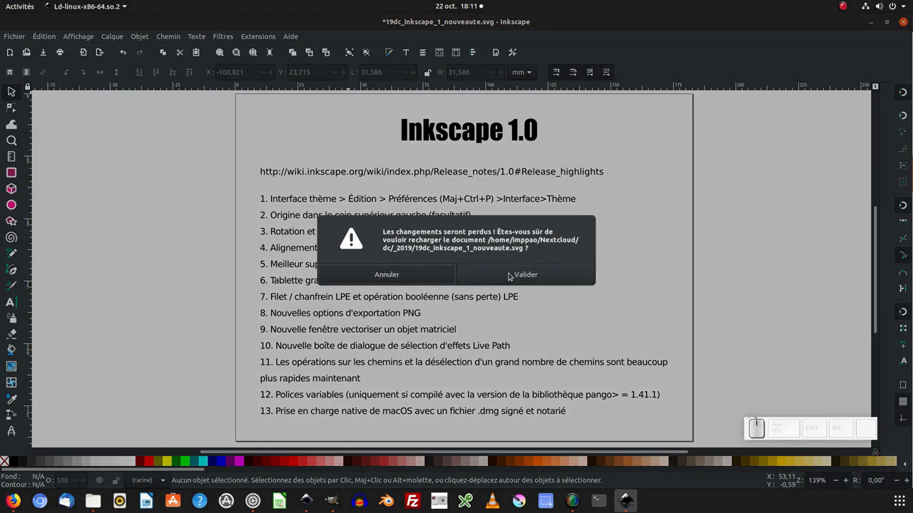
pyautogui.click(512, 275)
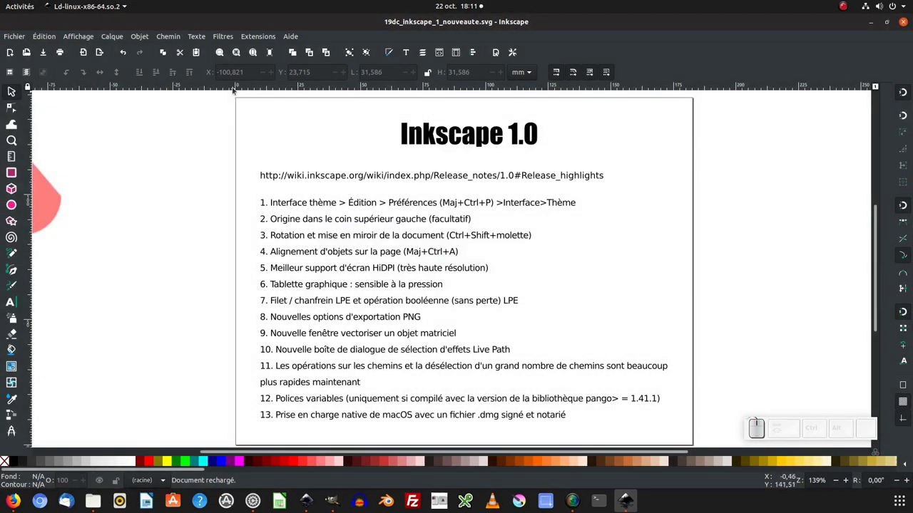
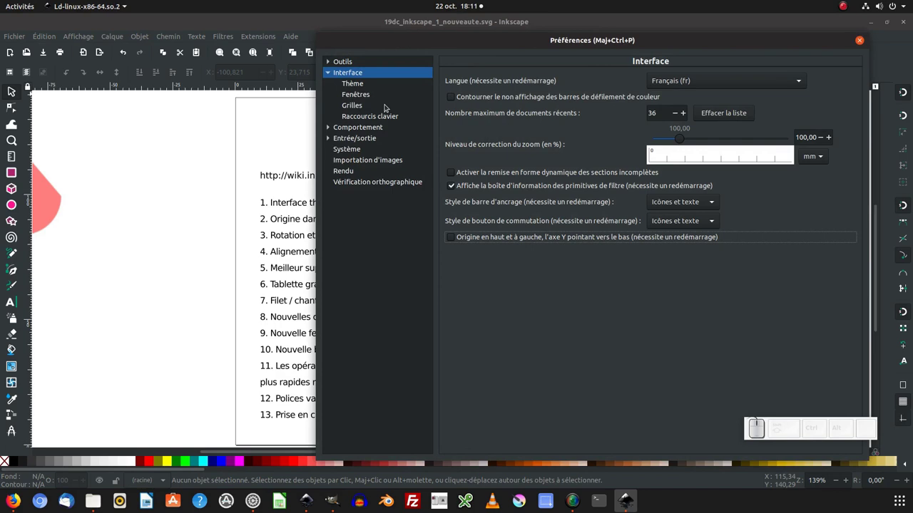
# Step: Turn the top-left origin option back on, close Preferences and reload again
pyautogui.click(362, 74)
pyautogui.click(454, 239)
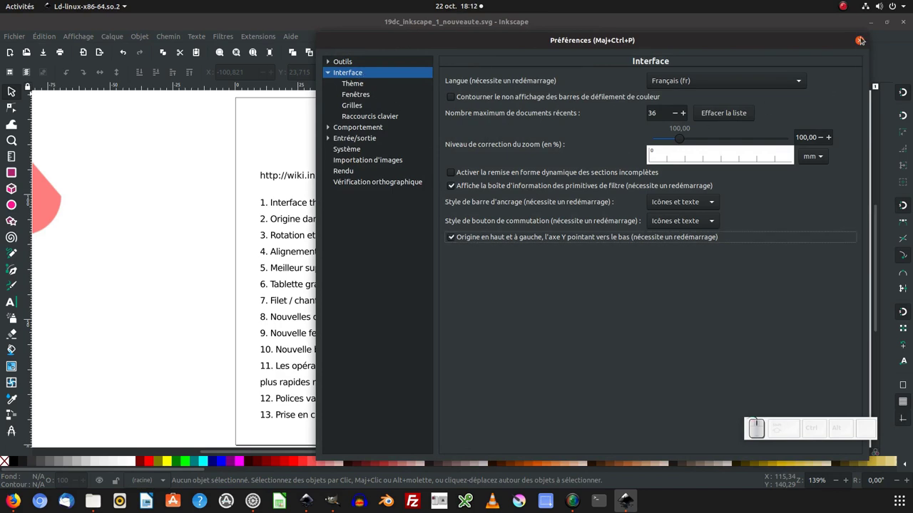
pyautogui.click(863, 42)
pyautogui.click(17, 41)
pyautogui.click(28, 97)
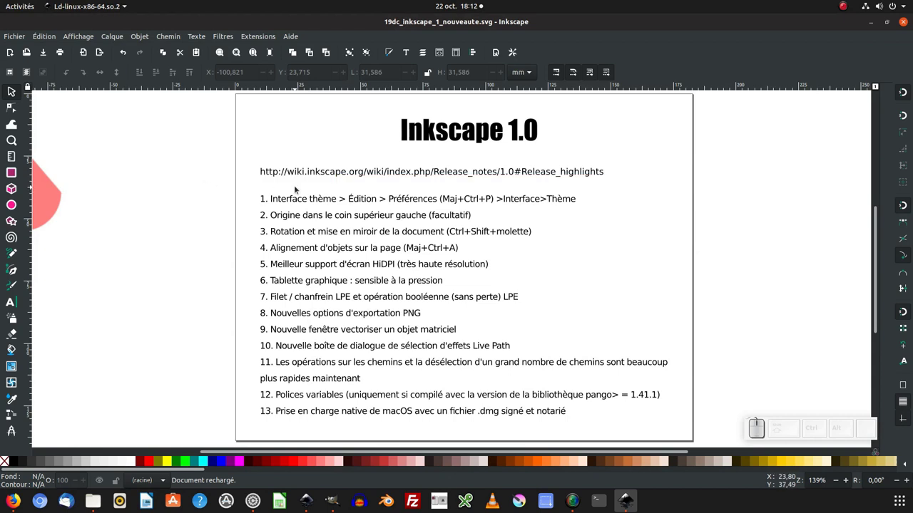
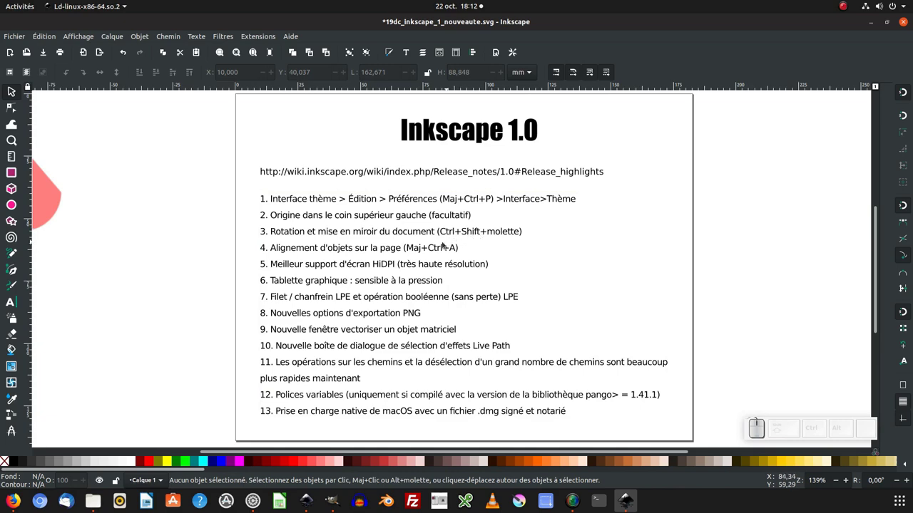
# Step: Try small canvas rotations with Ctrl+Shift+scroll, then rotate the view a half-turn to 180°
pyautogui.scroll(-3)
pyautogui.scroll(-3)
pyautogui.scroll(-3)
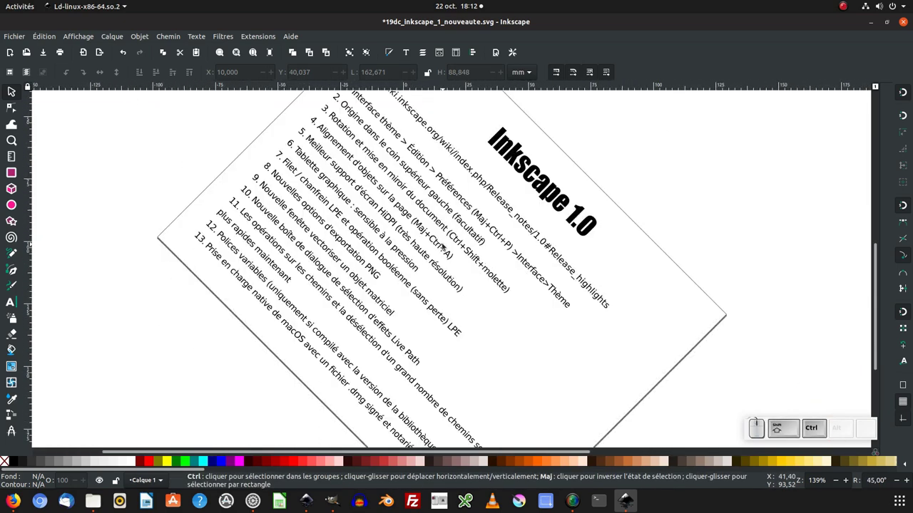
pyautogui.scroll(-3)
pyautogui.scroll(-3)
pyautogui.scroll(3)
pyautogui.scroll(-3)
pyautogui.scroll(3)
pyautogui.scroll(-3)
pyautogui.scroll(3)
pyautogui.scroll(-3)
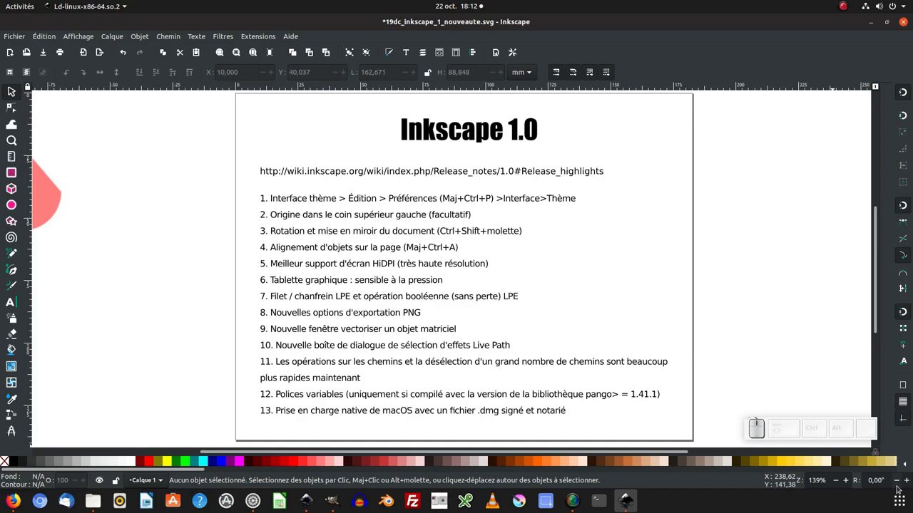
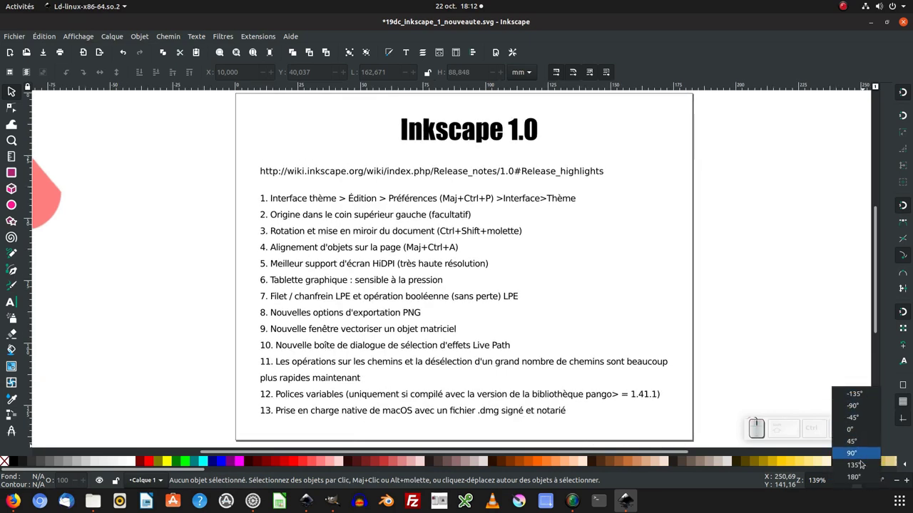
pyautogui.click(862, 477)
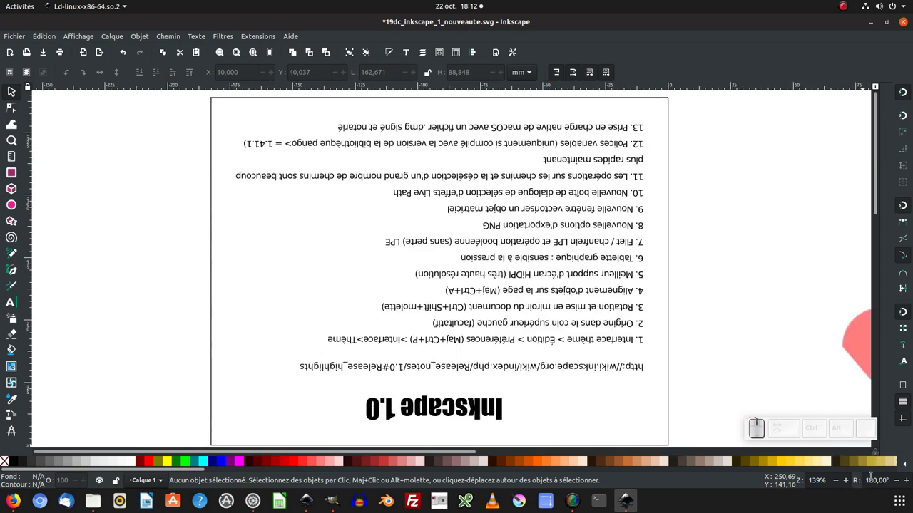
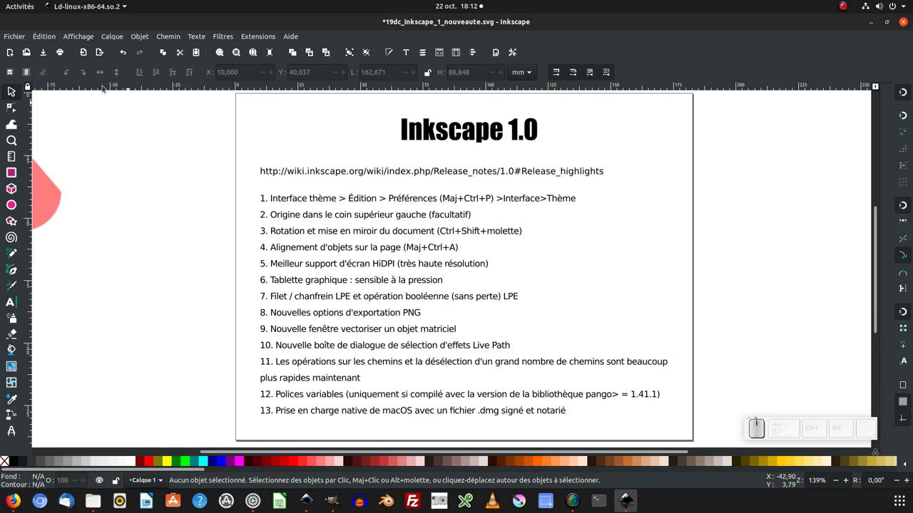
pyautogui.click(85, 33)
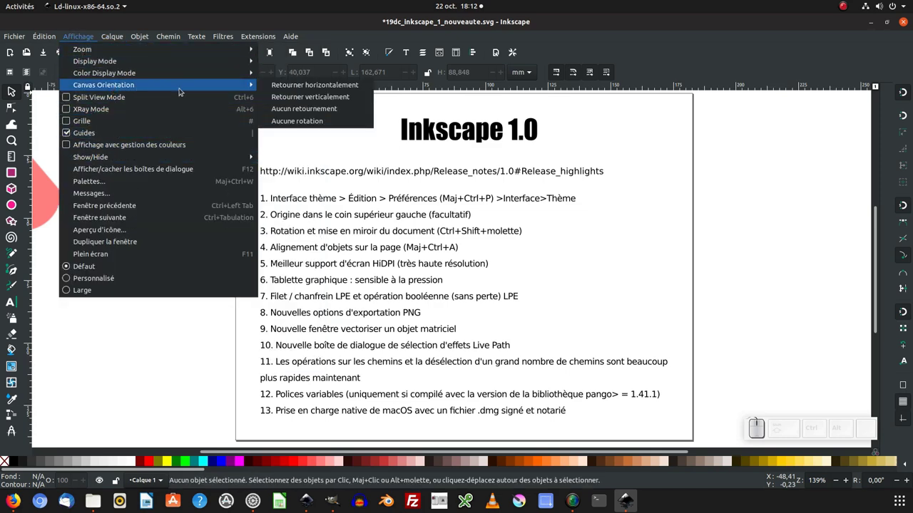
pyautogui.click(288, 87)
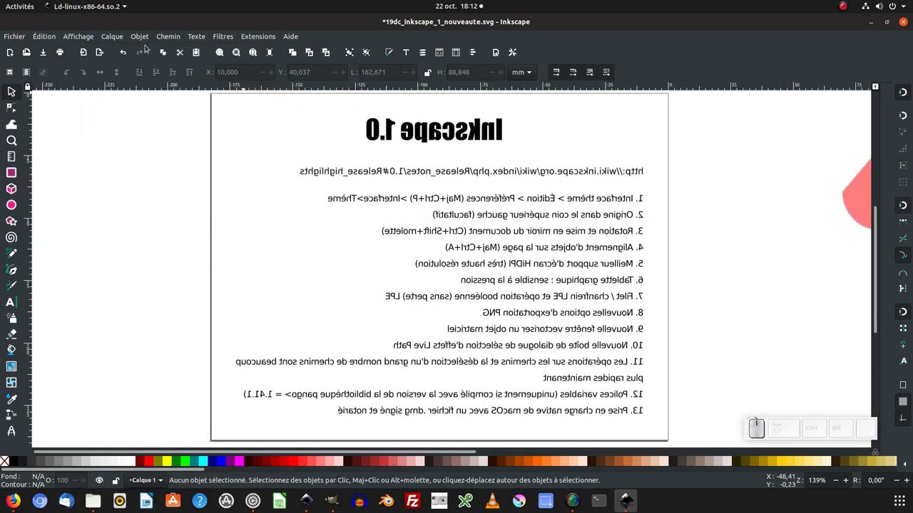
pyautogui.click(93, 38)
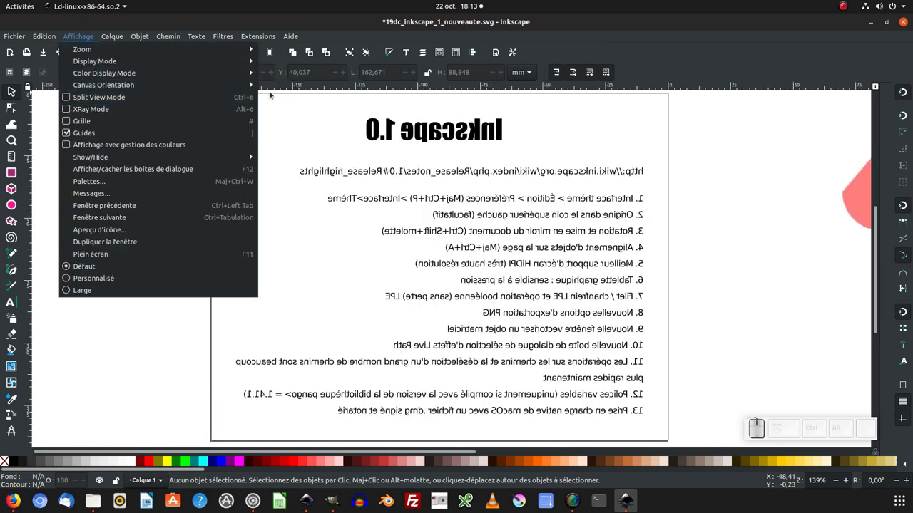
pyautogui.click(307, 100)
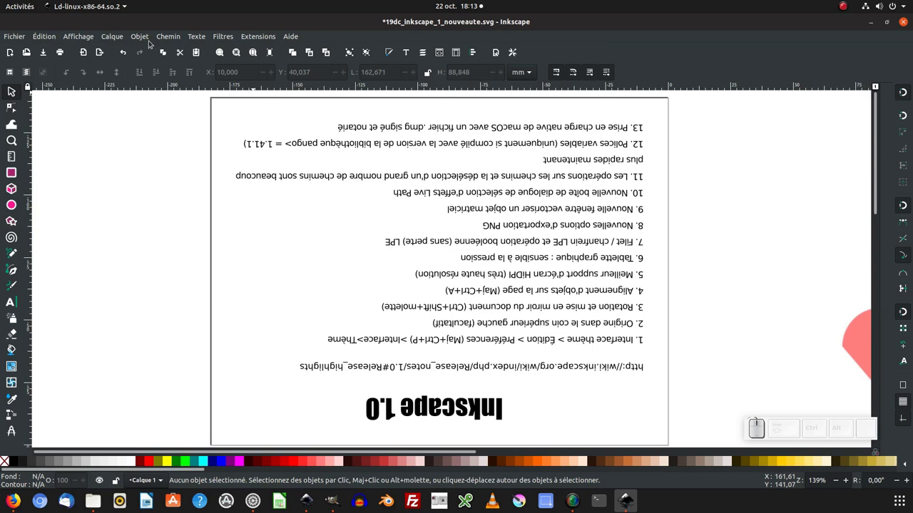
pyautogui.click(83, 37)
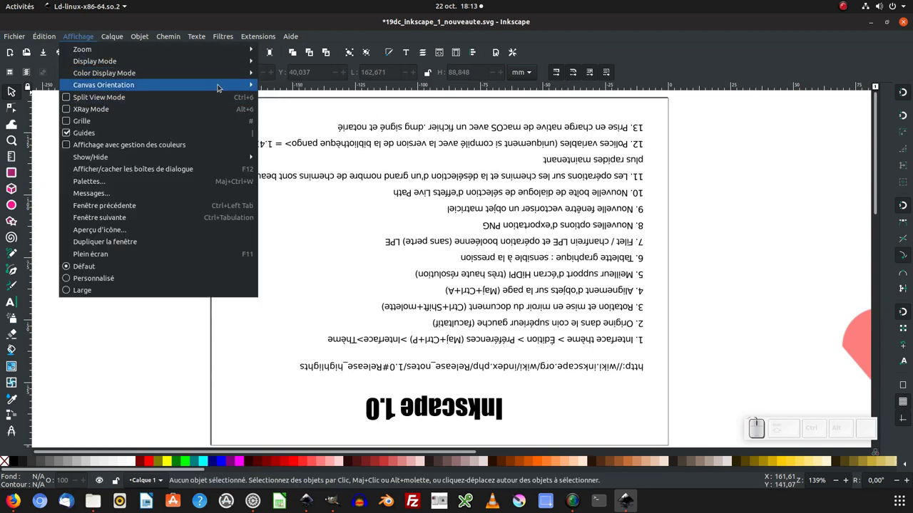
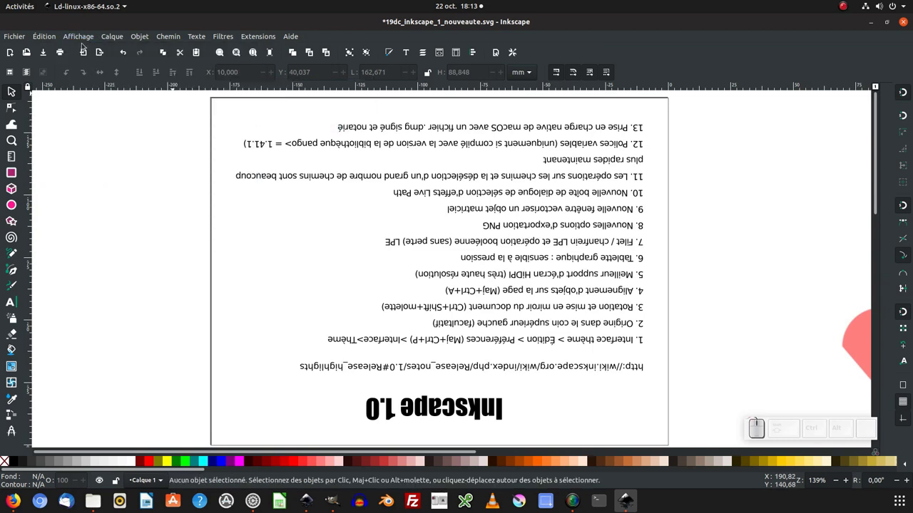
pyautogui.click(84, 39)
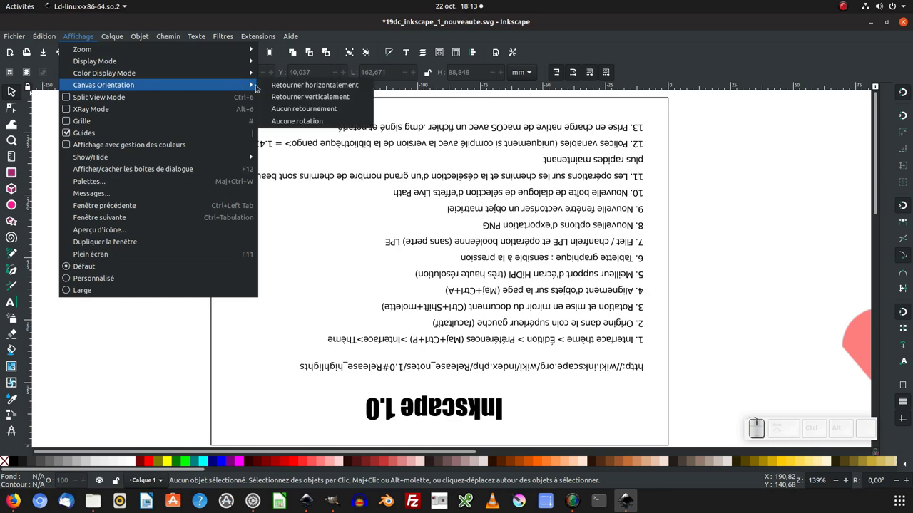
pyautogui.click(299, 111)
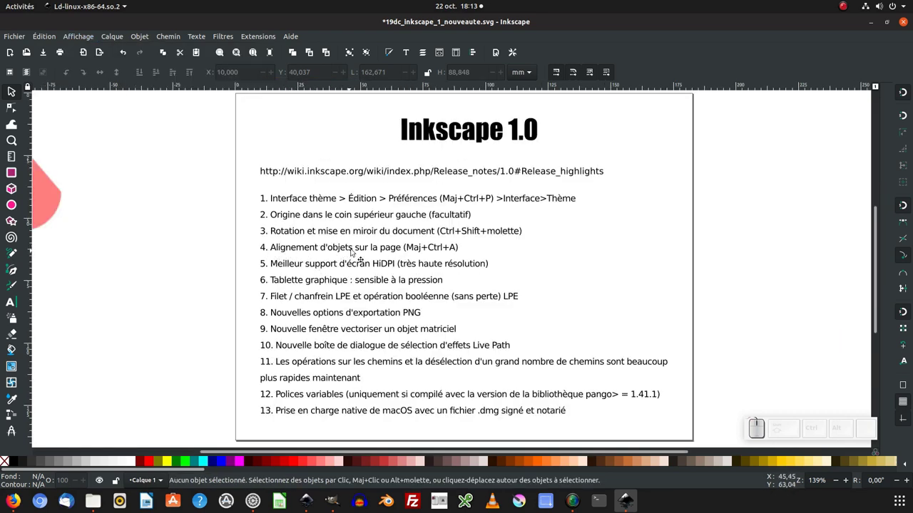
# Step: Pan the canvas to clear space beside the page for the test squares
pyautogui.middleClick(472, 251)
pyautogui.scroll(-3)
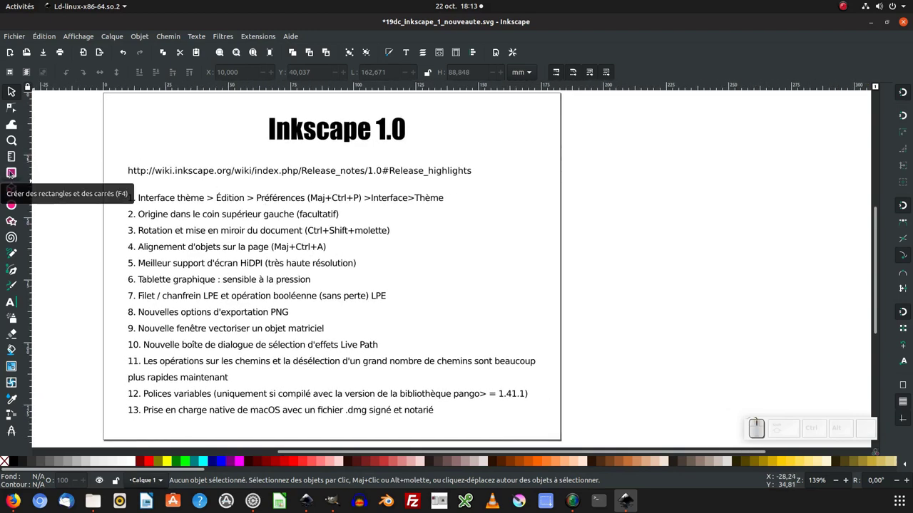
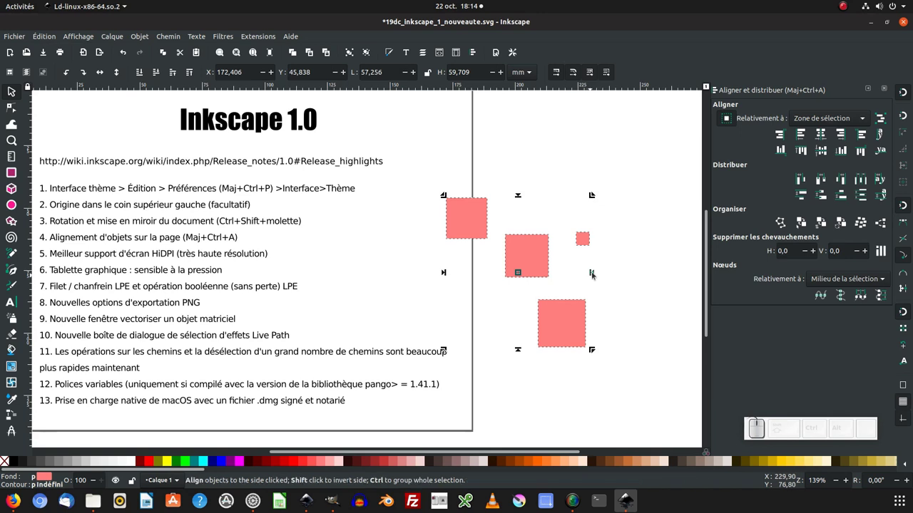
# Step: Try the on-canvas handles aligning the squares right, top-right, bottom and left, undoing each
pyautogui.click(594, 273)
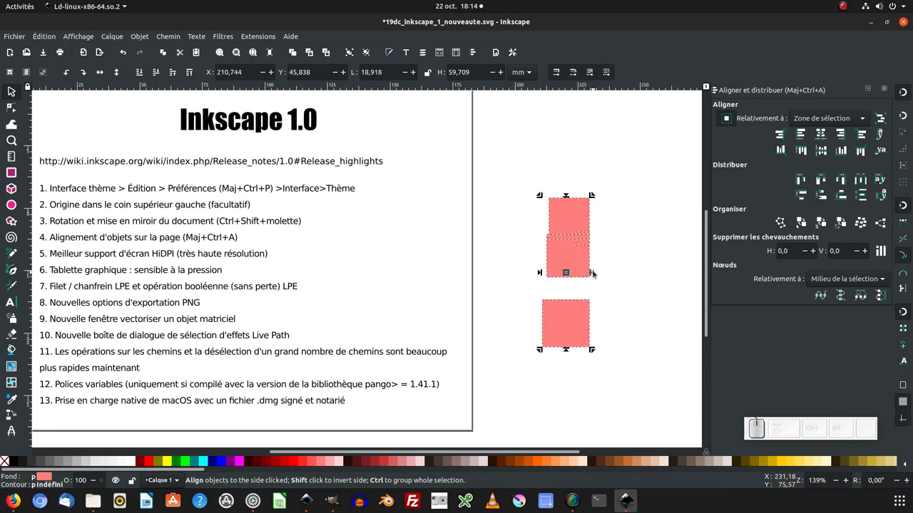
pyautogui.press('ctrl+z')
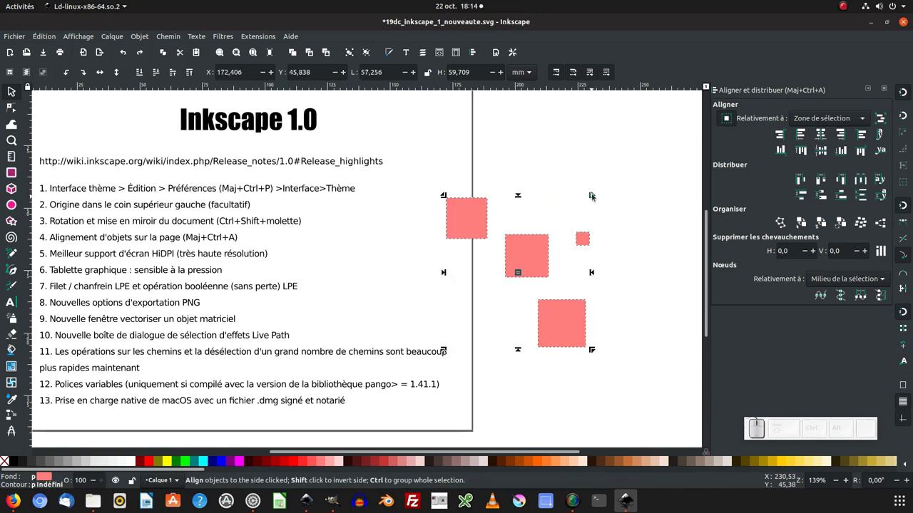
pyautogui.click(593, 194)
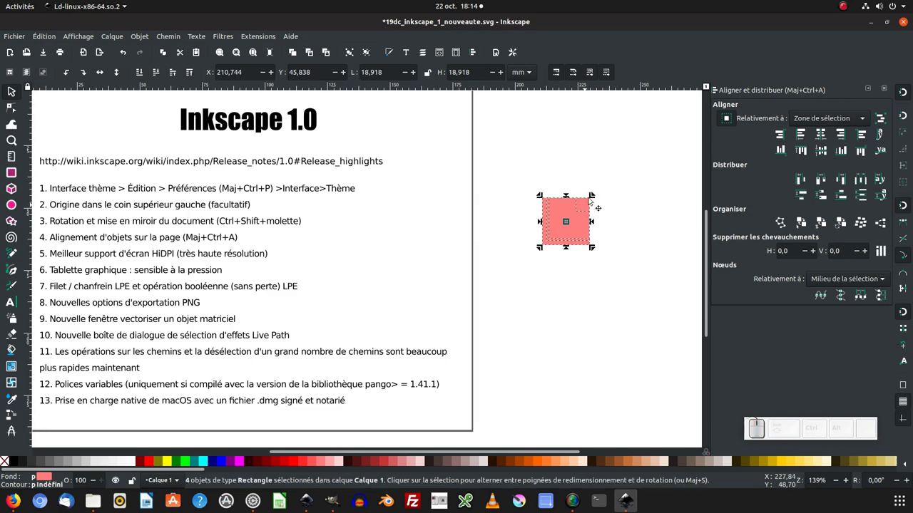
pyautogui.press('ctrl+z')
pyautogui.click(594, 352)
pyautogui.press('ctrl+z')
pyautogui.click(520, 350)
pyautogui.press('ctrl+z')
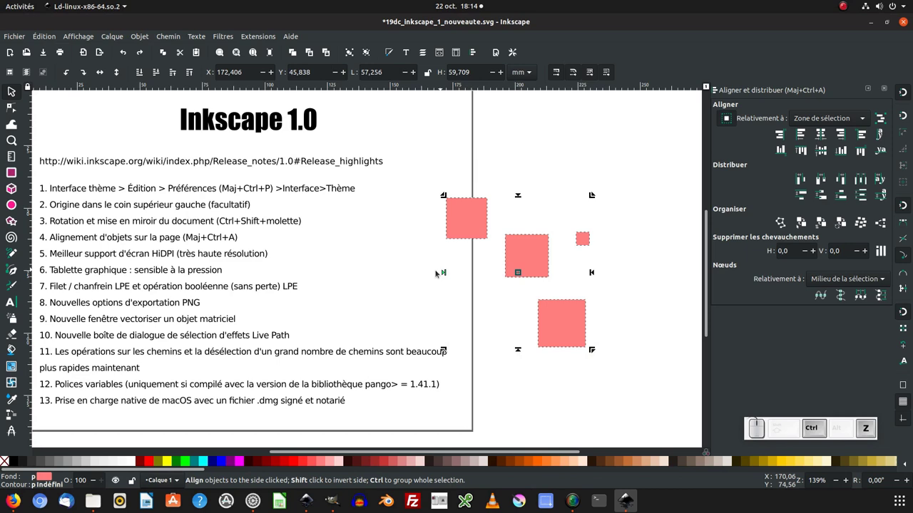
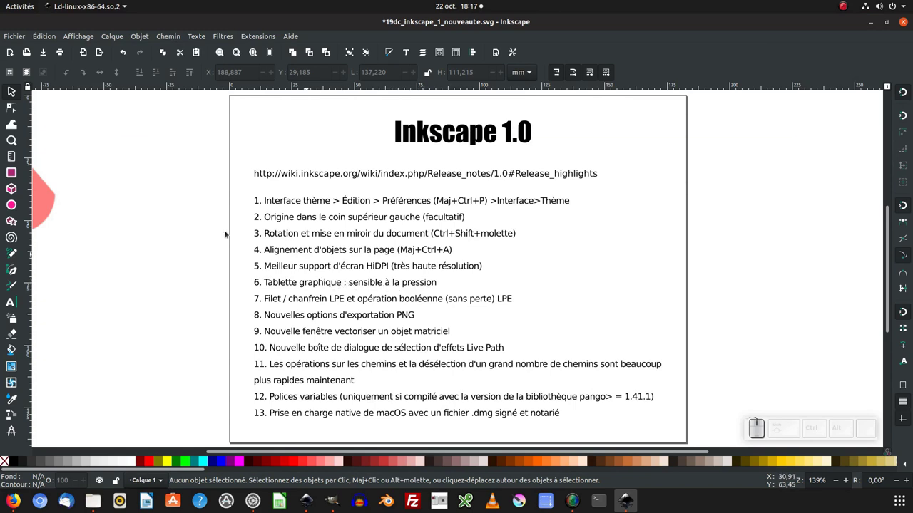
# Step: Activate the Pencil tool with pressure sensitivity, min width 5 and max width 60
pyautogui.click(18, 255)
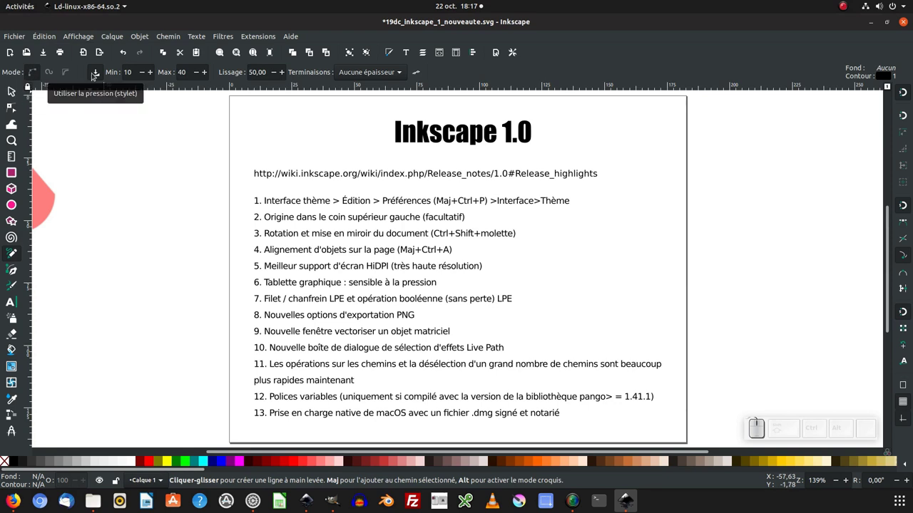
pyautogui.click(98, 73)
pyautogui.click(98, 73)
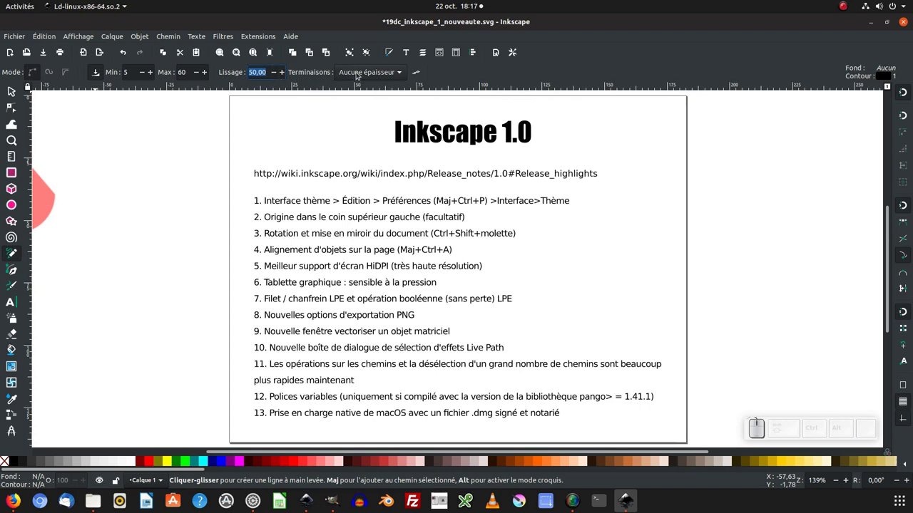
pyautogui.click(383, 76)
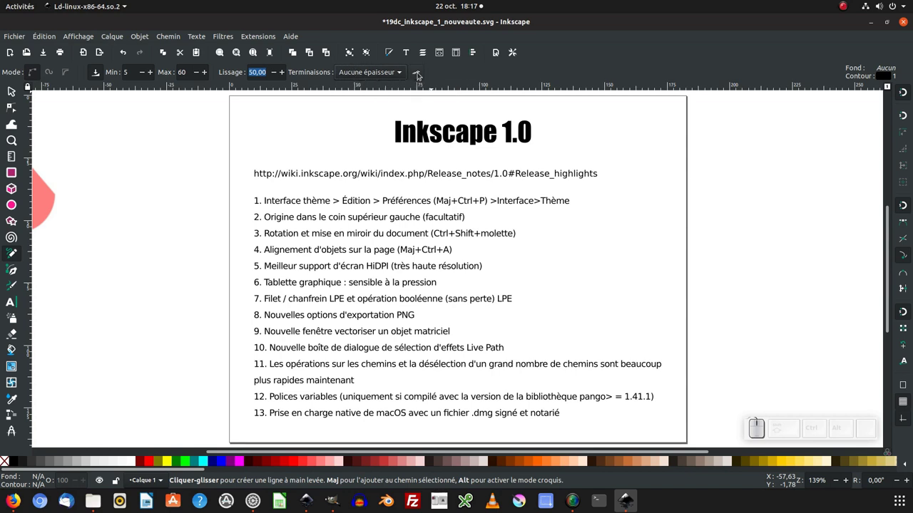
pyautogui.click(420, 74)
pyautogui.middleClick(590, 165)
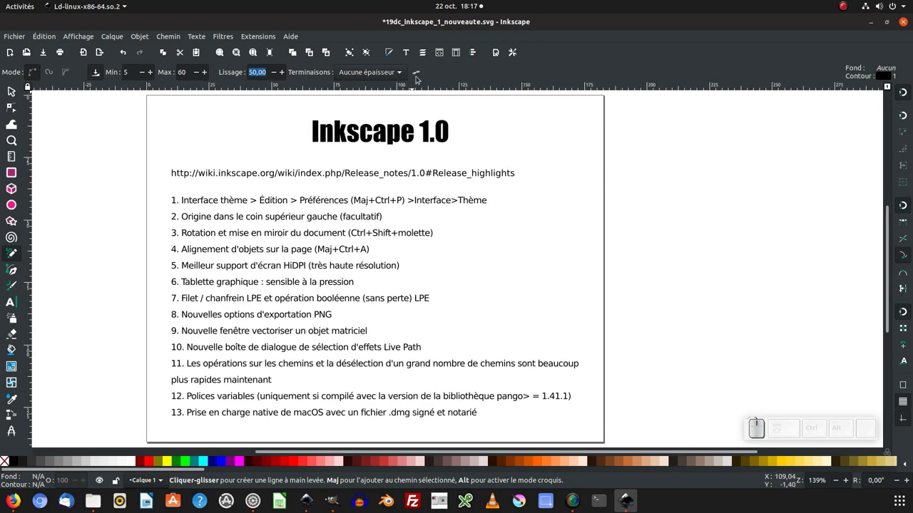
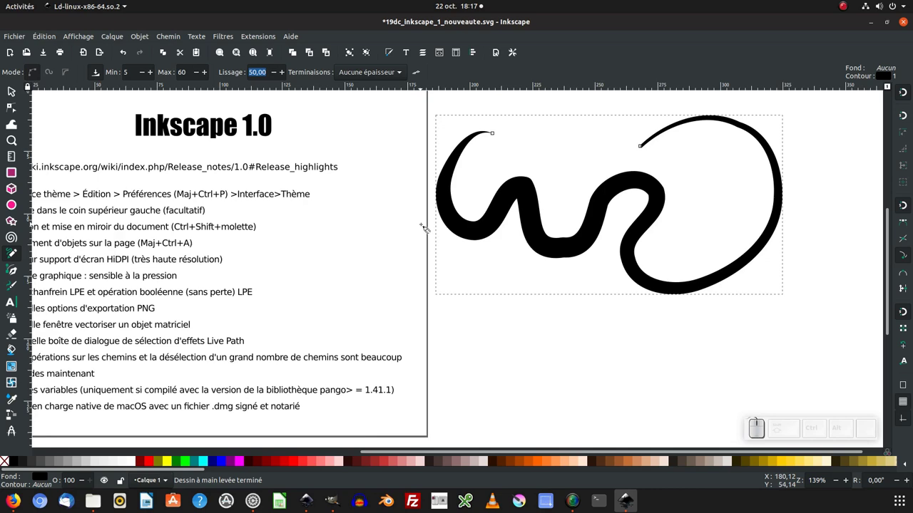
# Step: Pan the canvas so the whole freehand curve is visible beside the page
pyautogui.middleClick(441, 220)
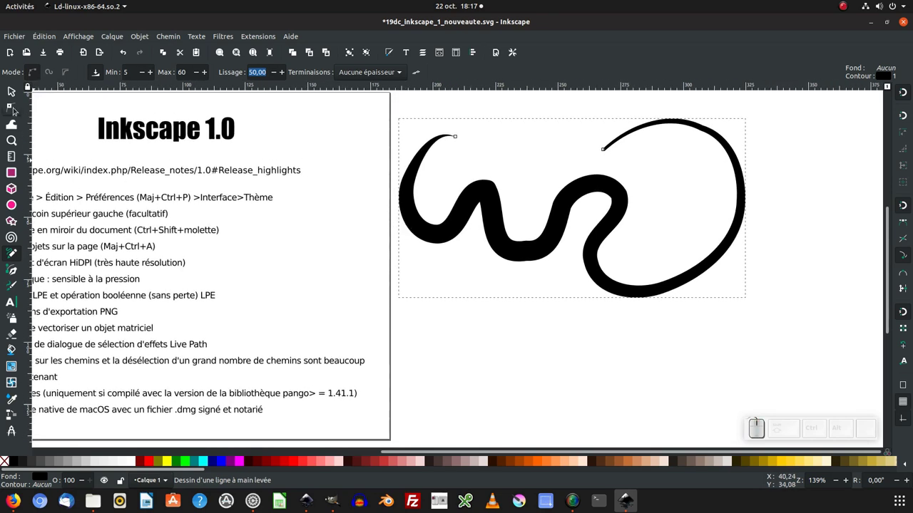
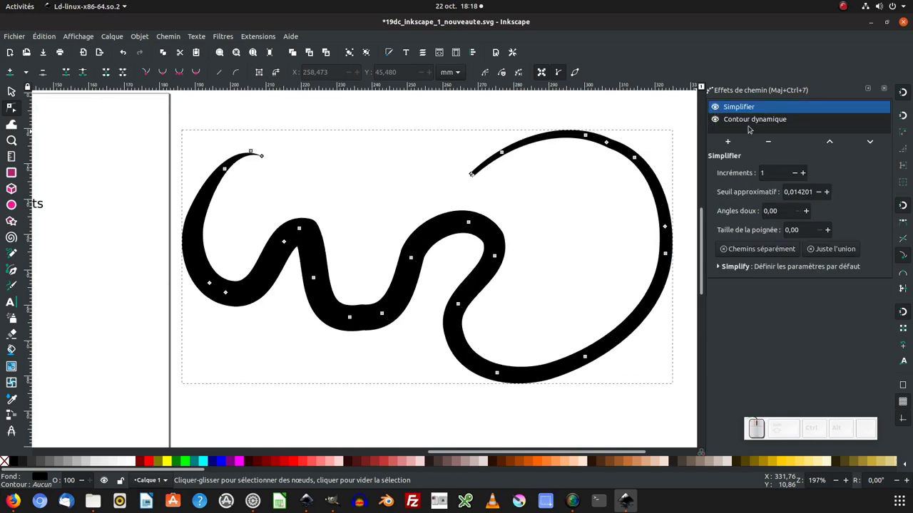
# Step: Inspect the curve's Simplify and Power stroke settings in the Path Effects panel
pyautogui.click(754, 123)
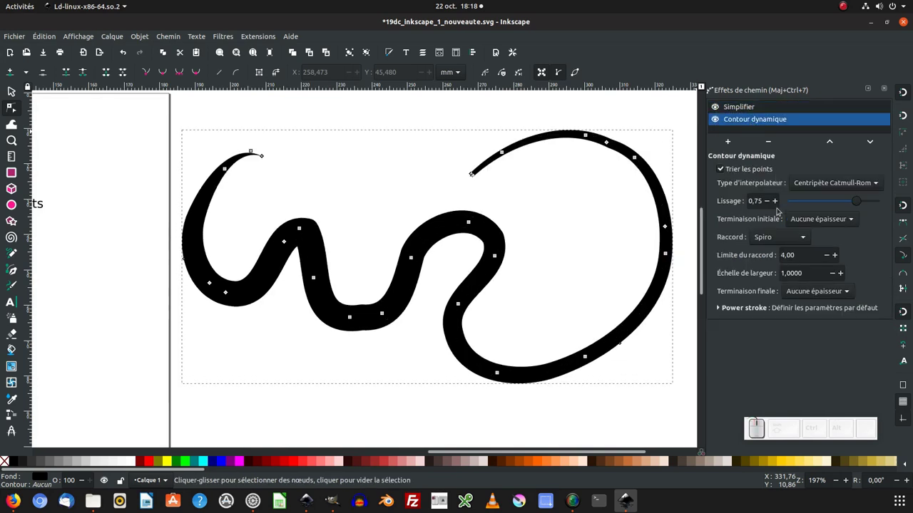
pyautogui.click(723, 172)
pyautogui.click(724, 173)
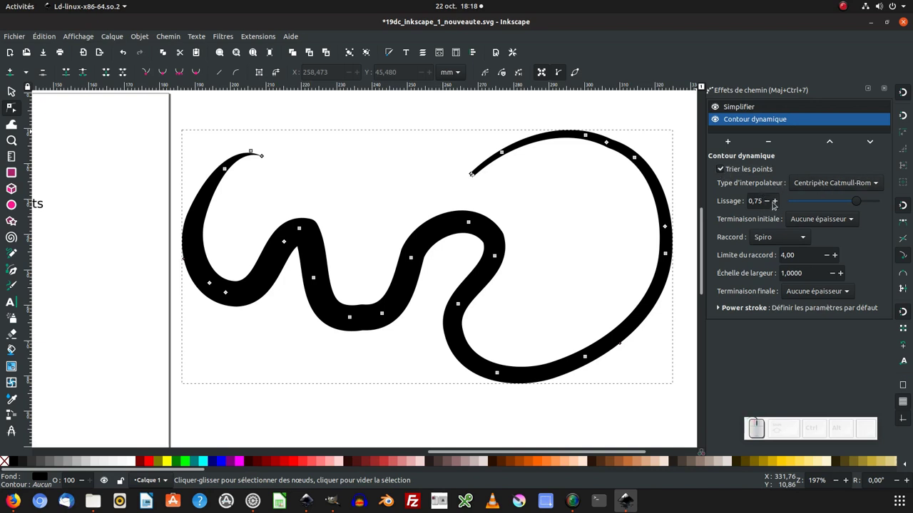
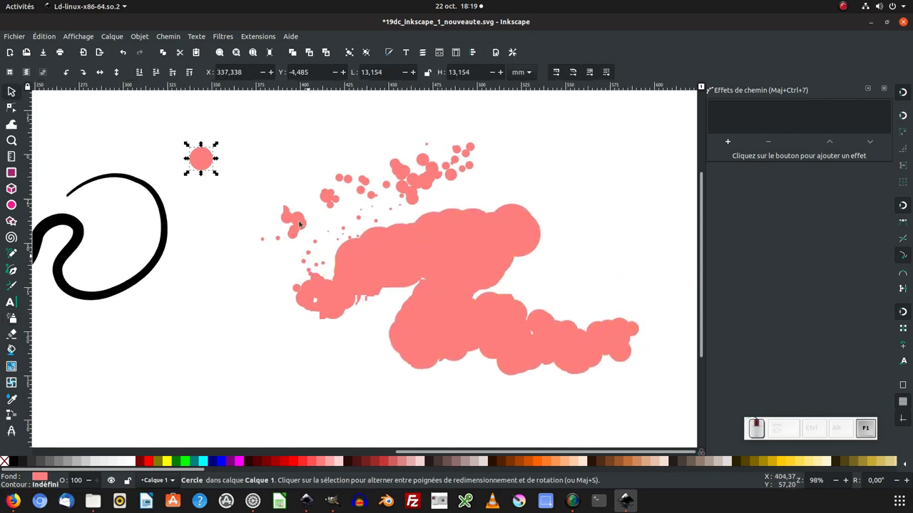
# Step: Zoom out so the whole drawing with the sprayed pink circle cloud is visible
pyautogui.press('KP_Subtract')
pyautogui.press('KP_Add')
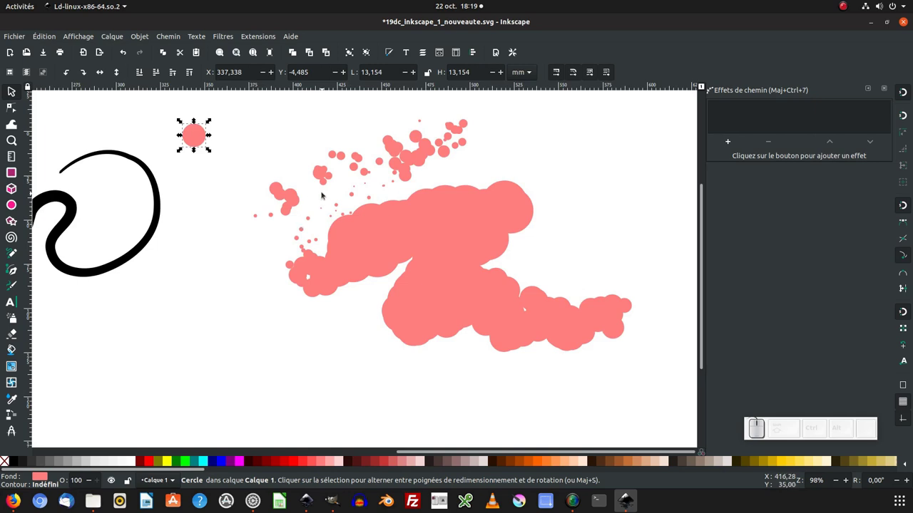
pyautogui.press('KP_Subtract')
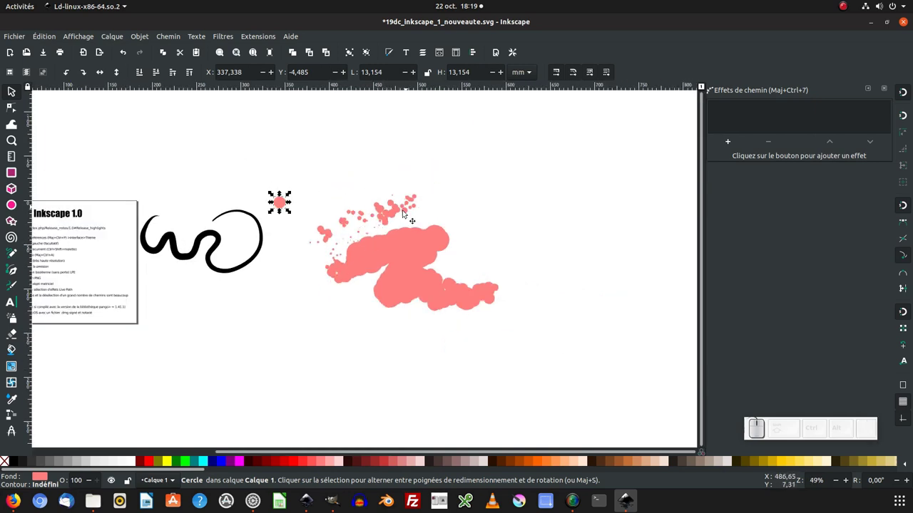
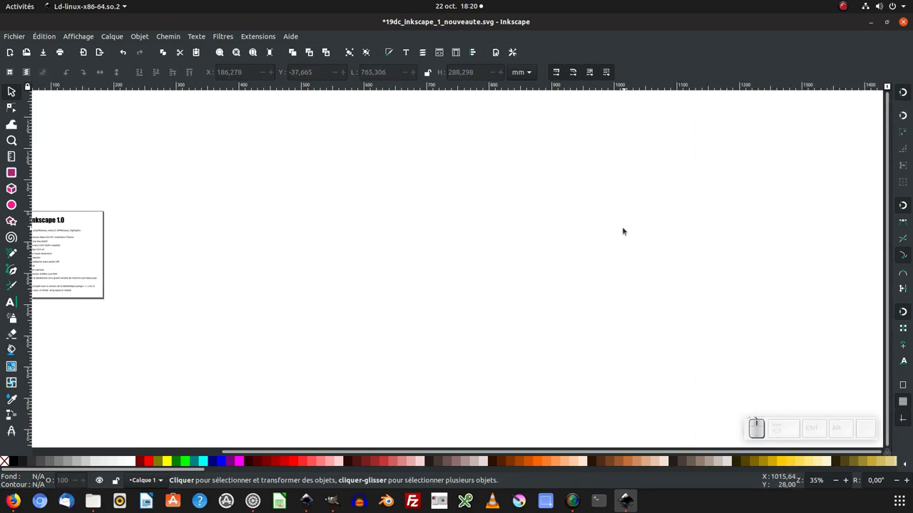
# Step: Fit the release notes page in the view before drawing the stepped outline
pyautogui.press('KP_5')
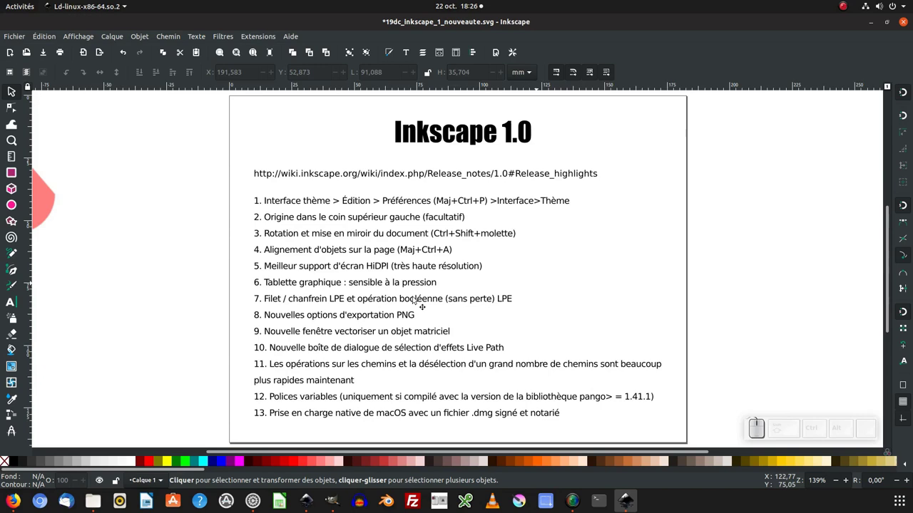
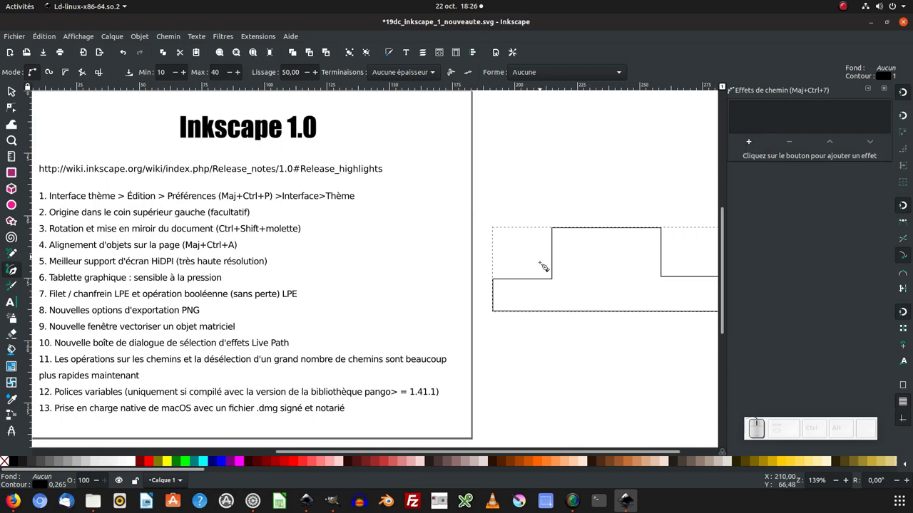
# Step: Browse the Live Path Effects catalogue, including experimental effects like Bisector and Extrusion
pyautogui.click(753, 143)
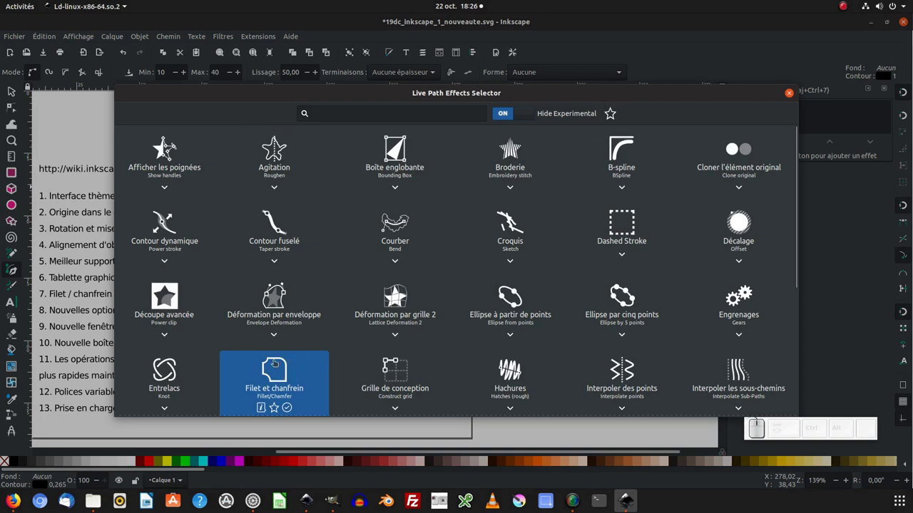
pyautogui.scroll(3)
pyautogui.scroll(-3)
pyautogui.scroll(-3)
pyautogui.scroll(3)
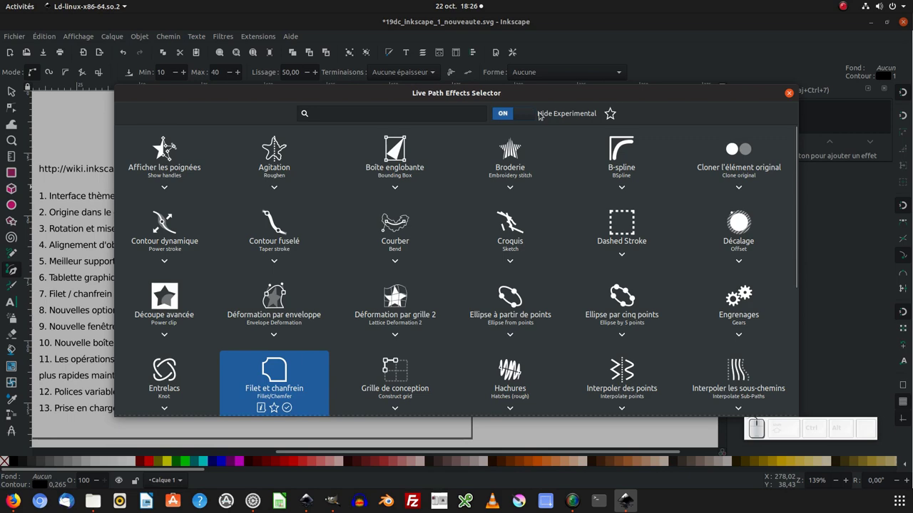
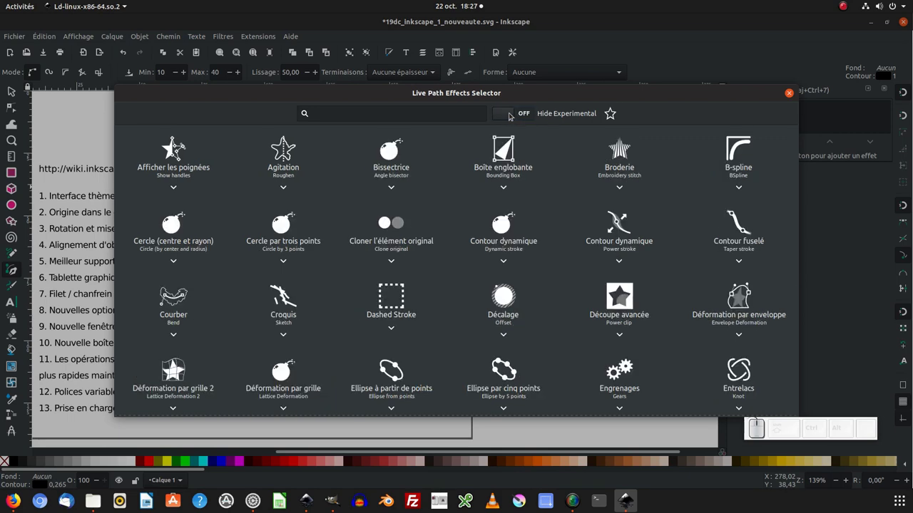
pyautogui.scroll(3)
pyautogui.scroll(-3)
pyautogui.scroll(-3)
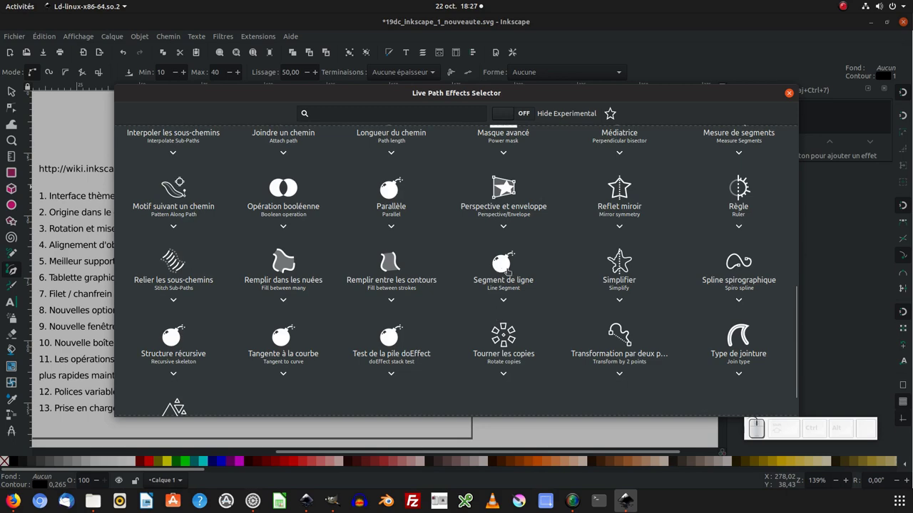
pyautogui.scroll(3)
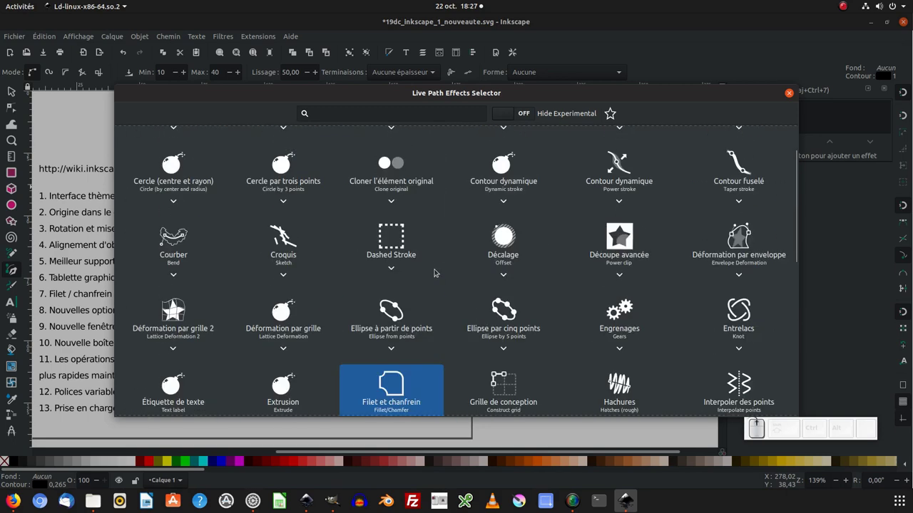
pyautogui.scroll(3)
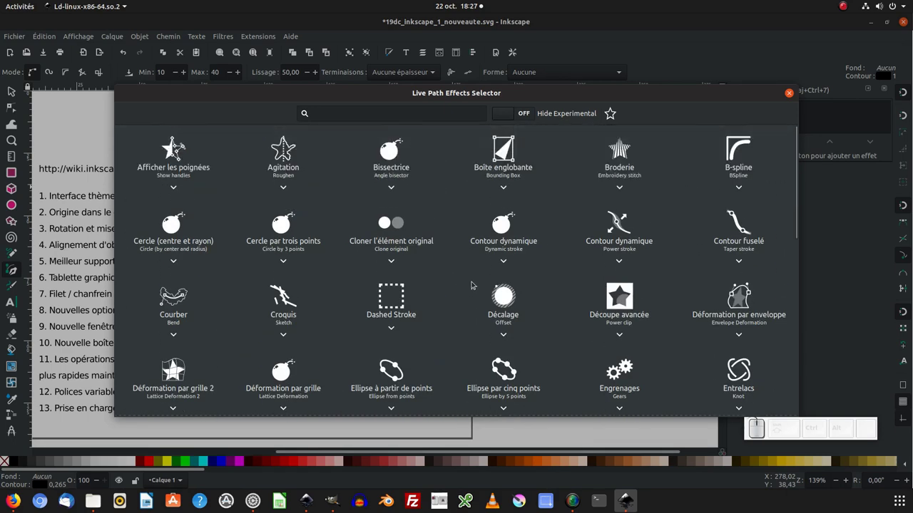
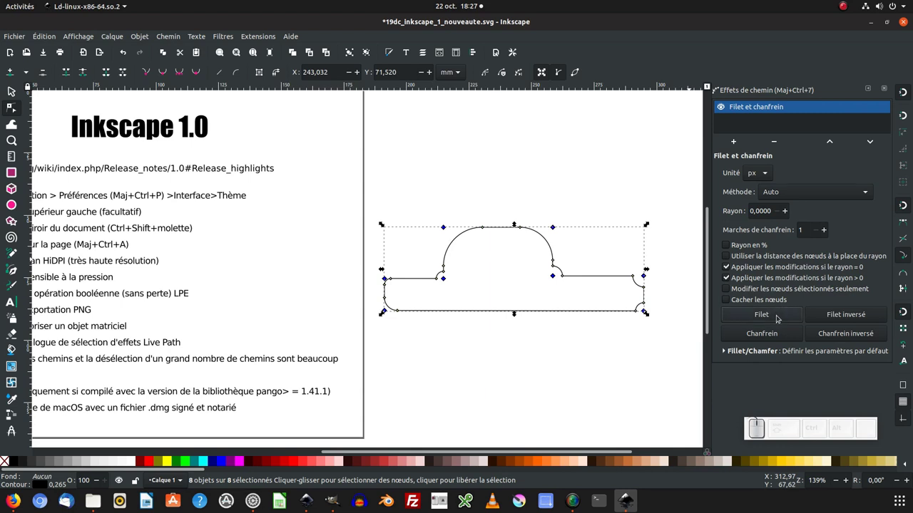
# Step: Switch the Fillet/Chamfer effect to Chamfer so all corners become straight cuts
pyautogui.click(781, 335)
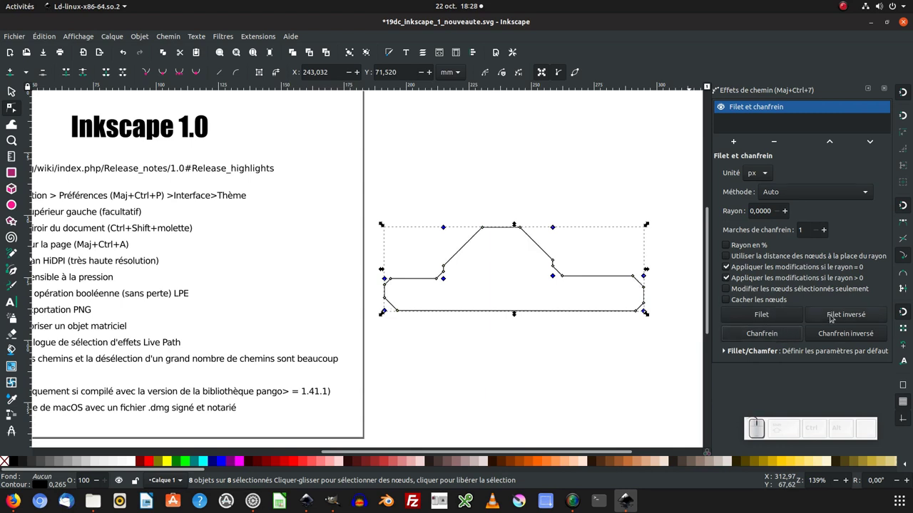
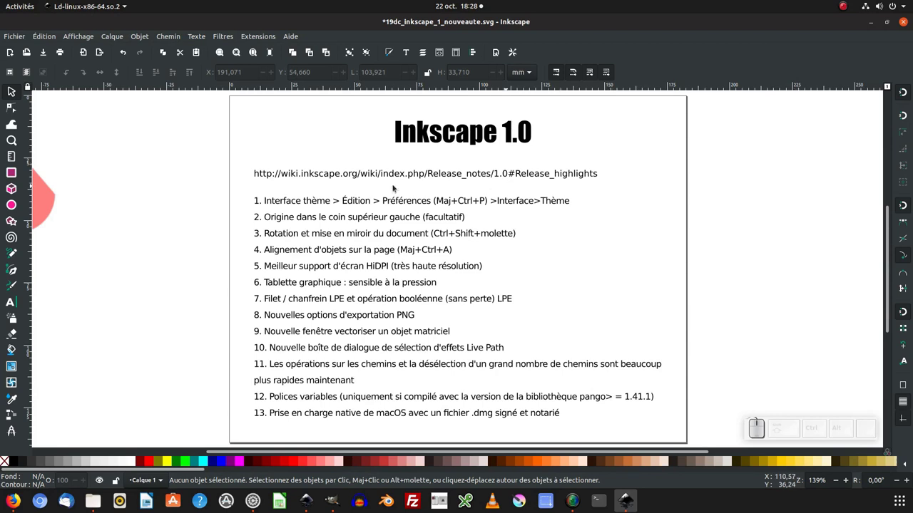
# Step: Show the Export PNG dialog's advanced options: RGBA_8 depth, default compression, antialiasing
pyautogui.click(21, 39)
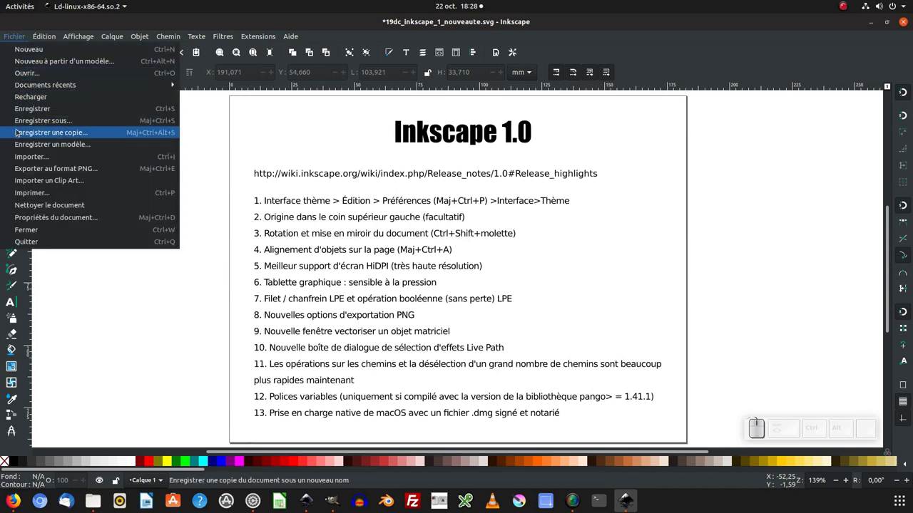
pyautogui.click(35, 167)
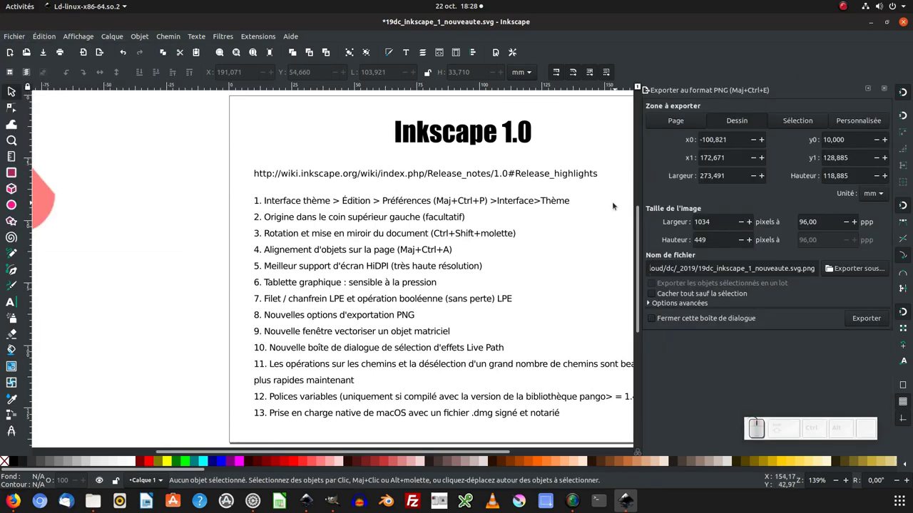
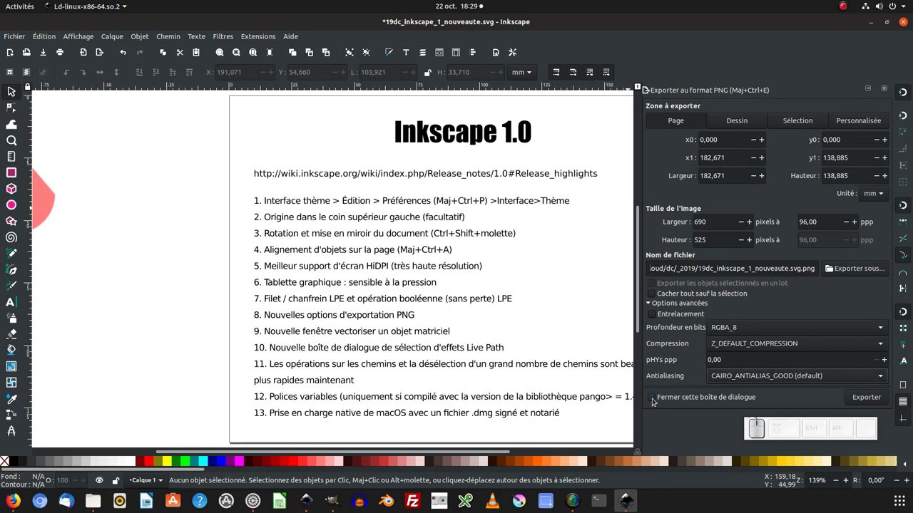
pyautogui.click(655, 401)
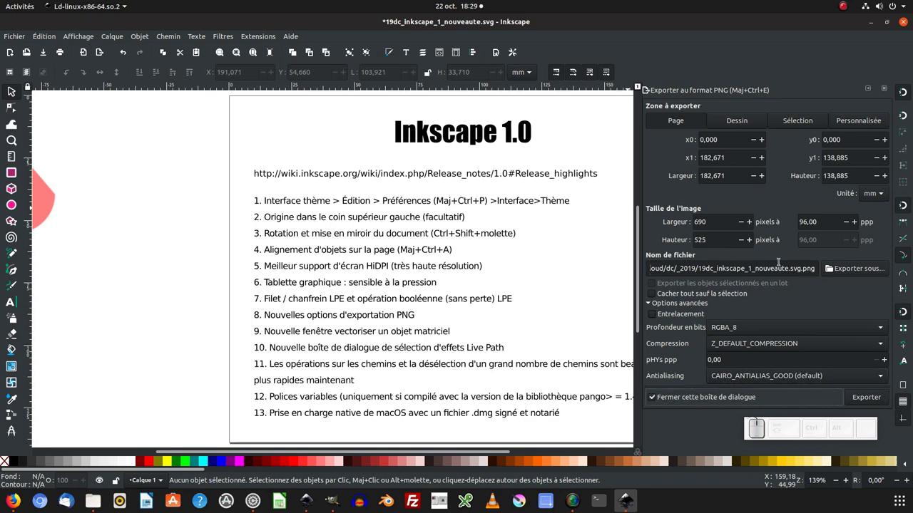
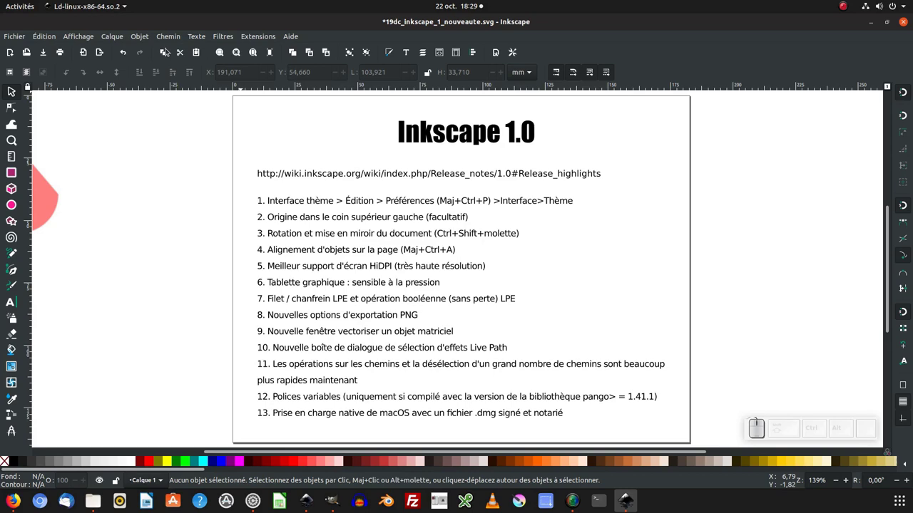
# Step: Show the Chemin menu's path operations, including Vectoriser un objet matriciel
pyautogui.click(173, 35)
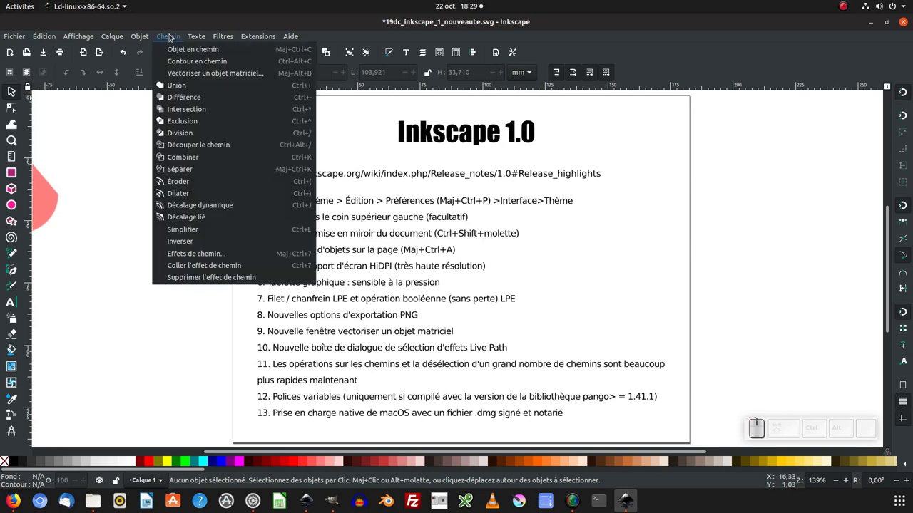
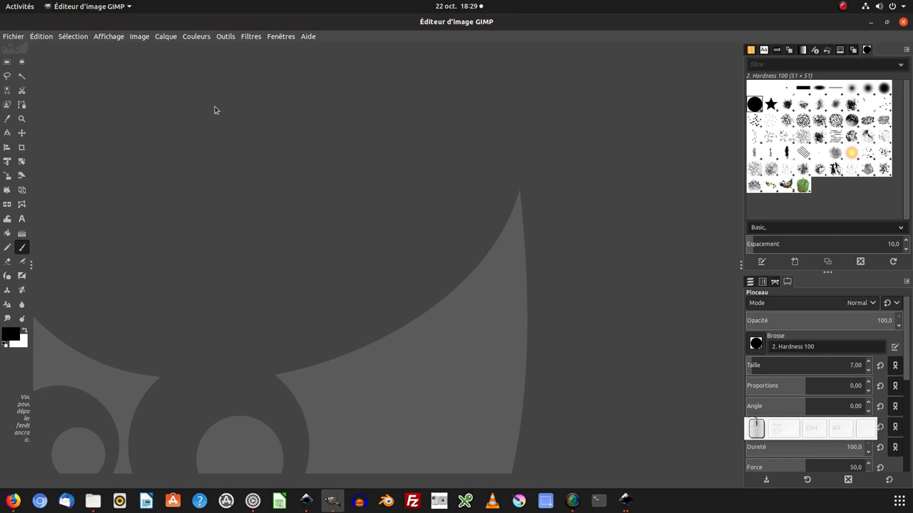
# Step: Create a new 1920×1080 GIMP image and brush-sketch a cloud, mountain and two birds
pyautogui.click(852, 85)
pyautogui.click(853, 85)
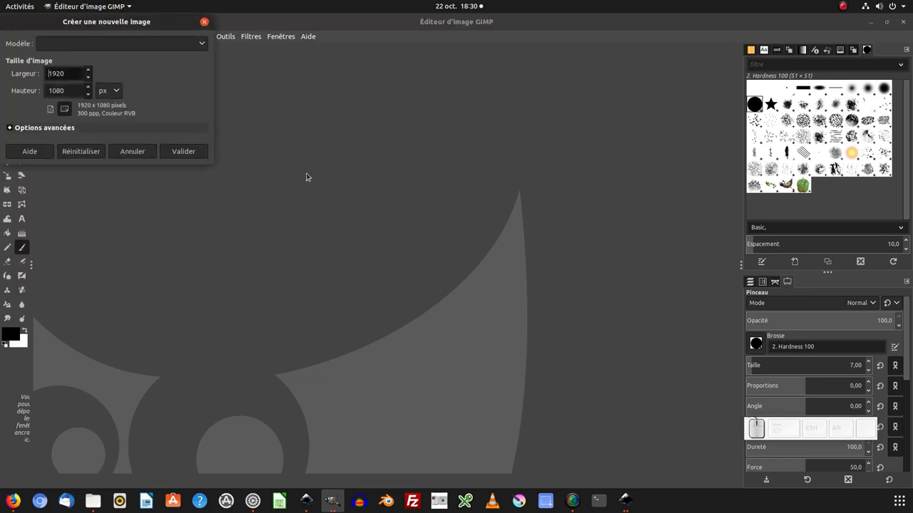
pyautogui.click(852, 85)
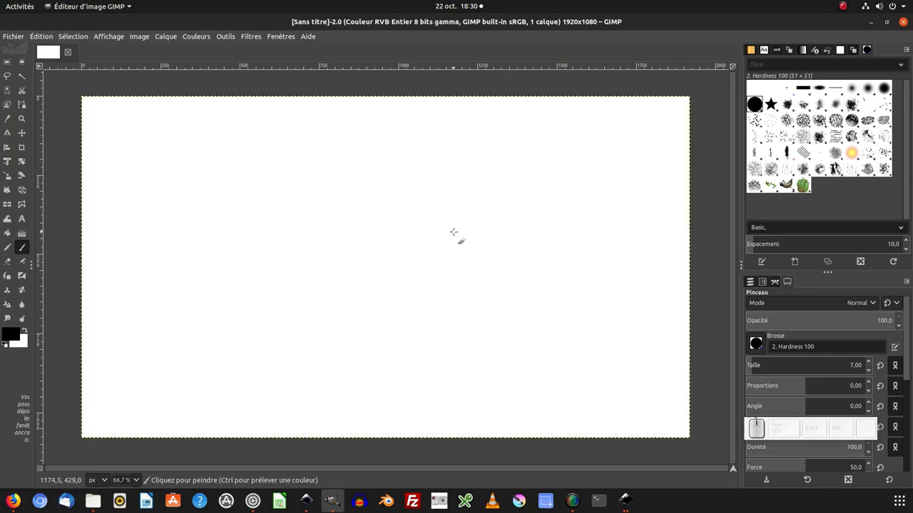
pyautogui.click(852, 85)
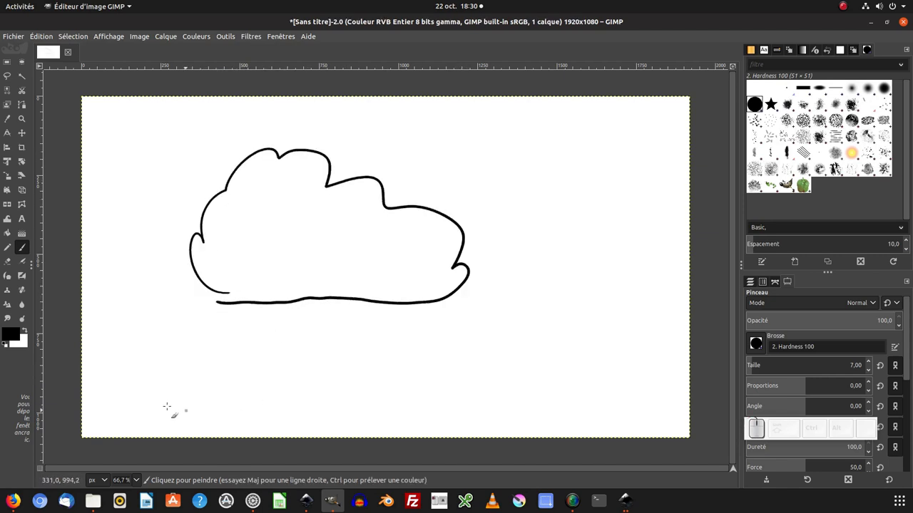
pyautogui.click(853, 85)
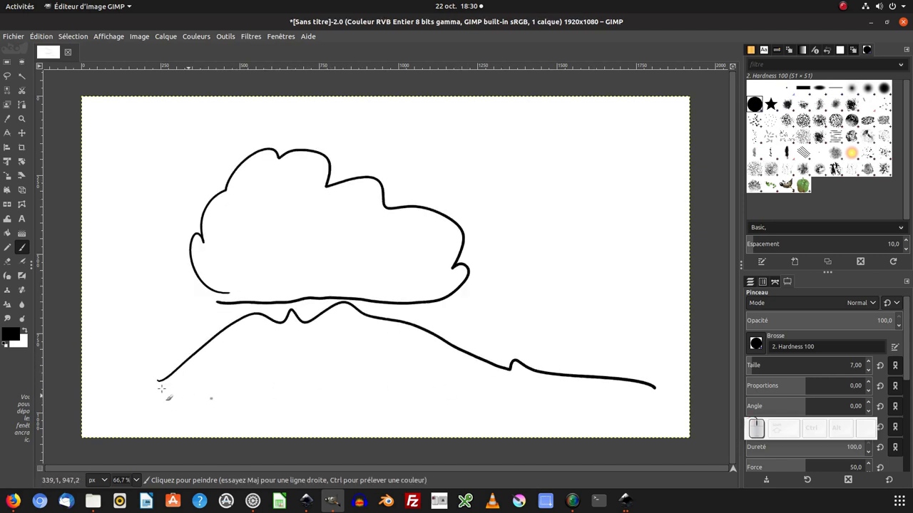
pyautogui.click(852, 85)
pyautogui.click(852, 85)
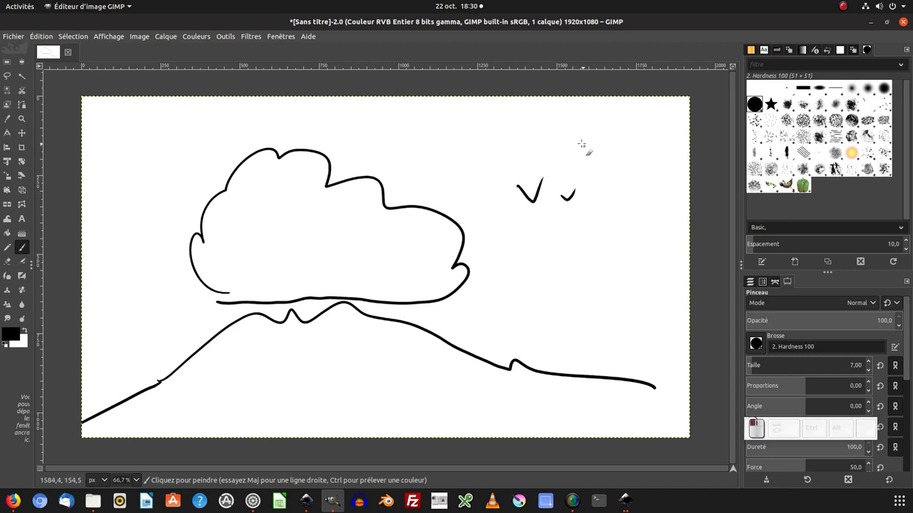
# Step: Export the sketch as Sans titre.png, replacing the existing file, and return to Inkscape
pyautogui.click(852, 85)
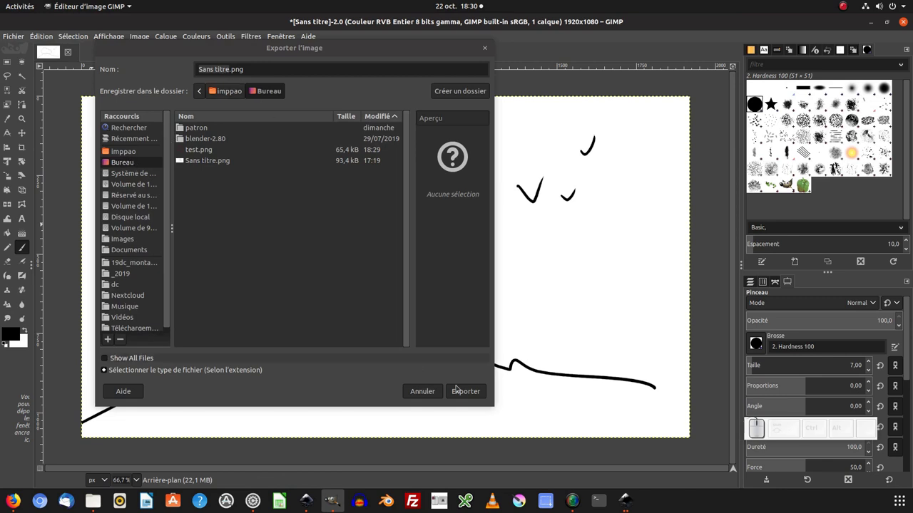
pyautogui.click(852, 84)
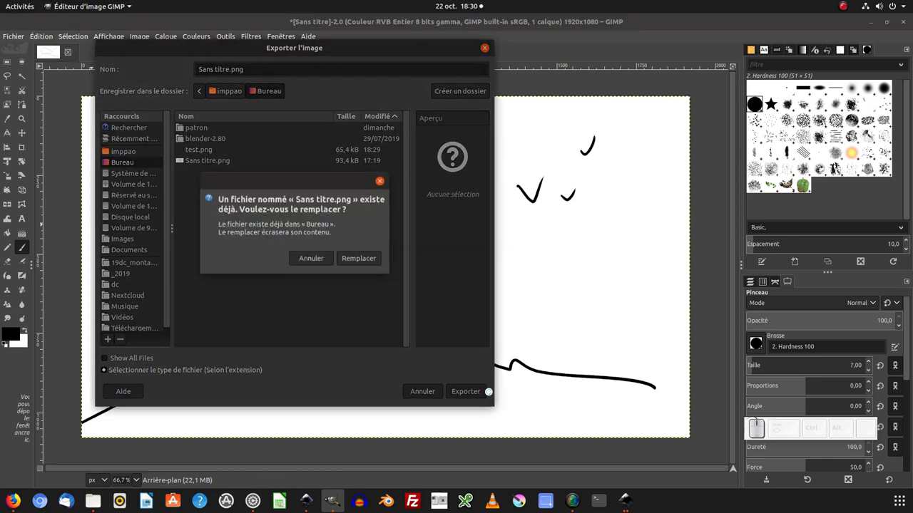
pyautogui.click(852, 85)
pyautogui.click(852, 85)
pyautogui.click(852, 85)
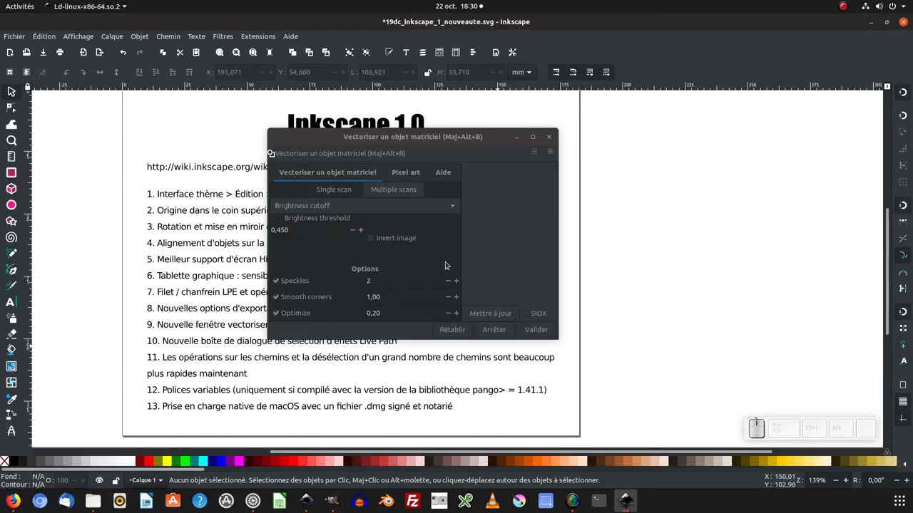
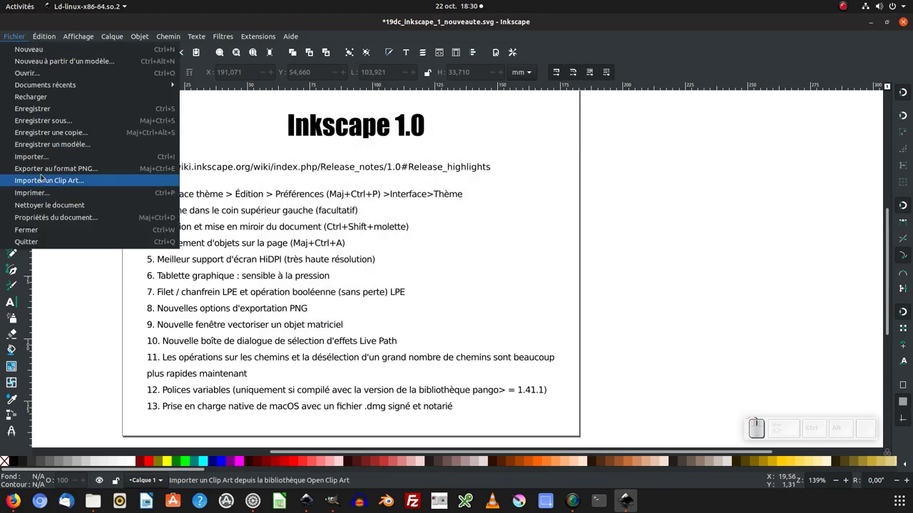
# Step: Import Sans titre.png from Bureau as an embedded image with default settings
pyautogui.moveTo(41, 158); pyautogui.dragTo(178, 163)
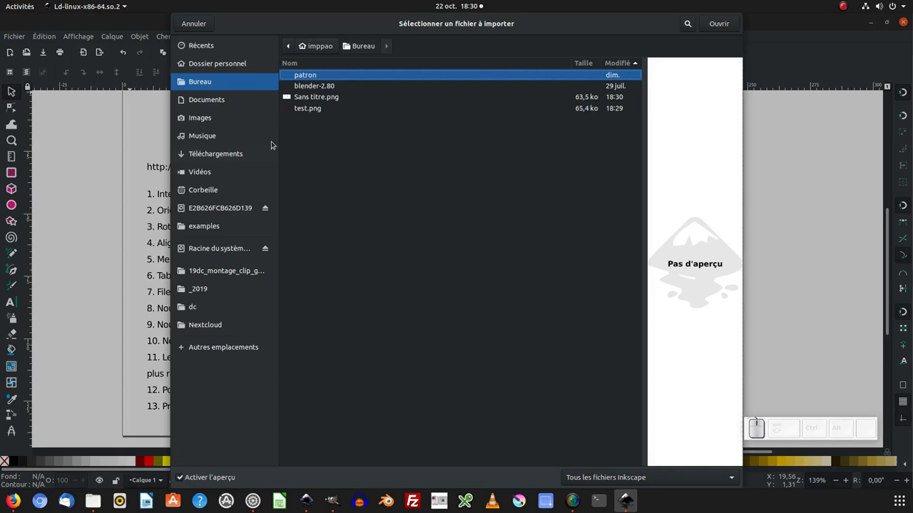
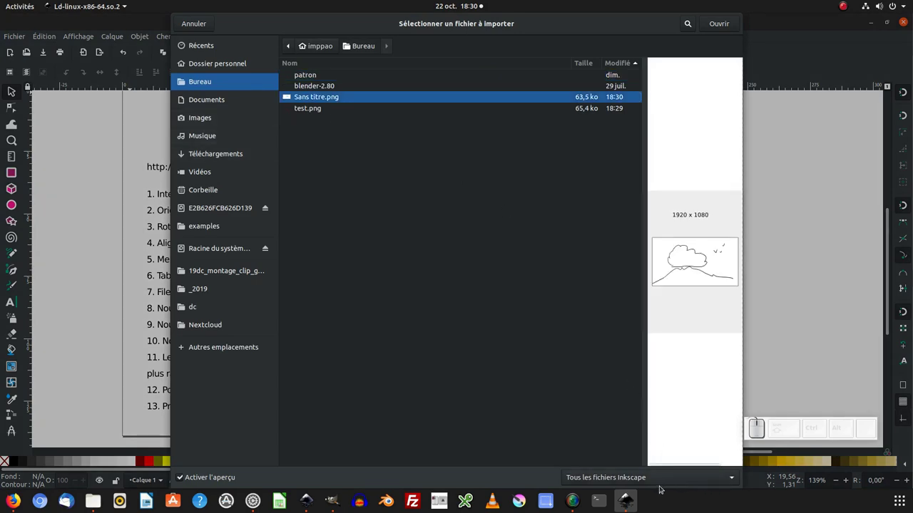
pyautogui.moveTo(722, 31); pyautogui.dragTo(689, 166)
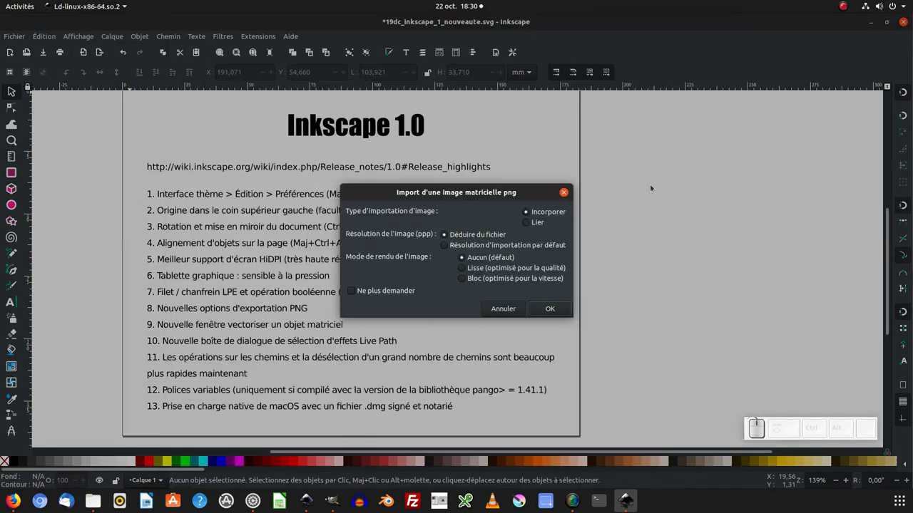
pyautogui.click(557, 310)
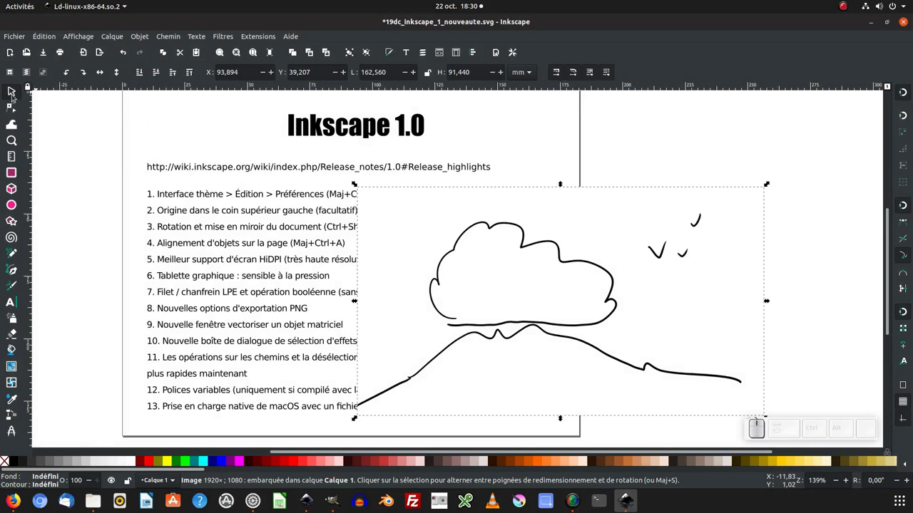
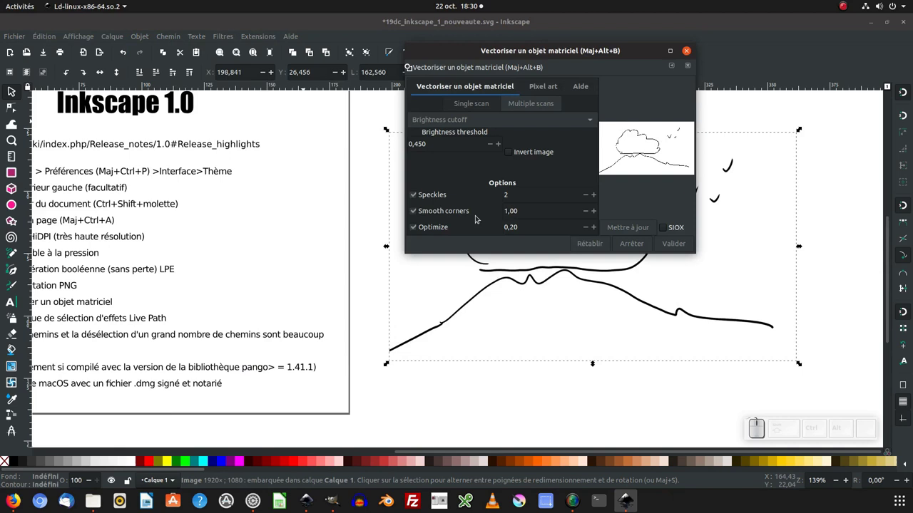
# Step: Trace the sketch with Centerline (autotrace) and select the resulting magenta cloud shape
pyautogui.moveTo(481, 122); pyautogui.dragTo(497, 182)
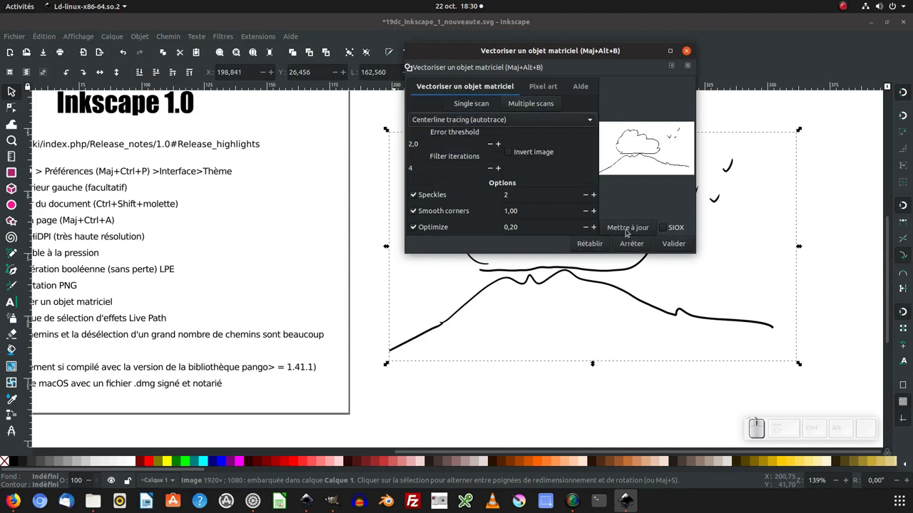
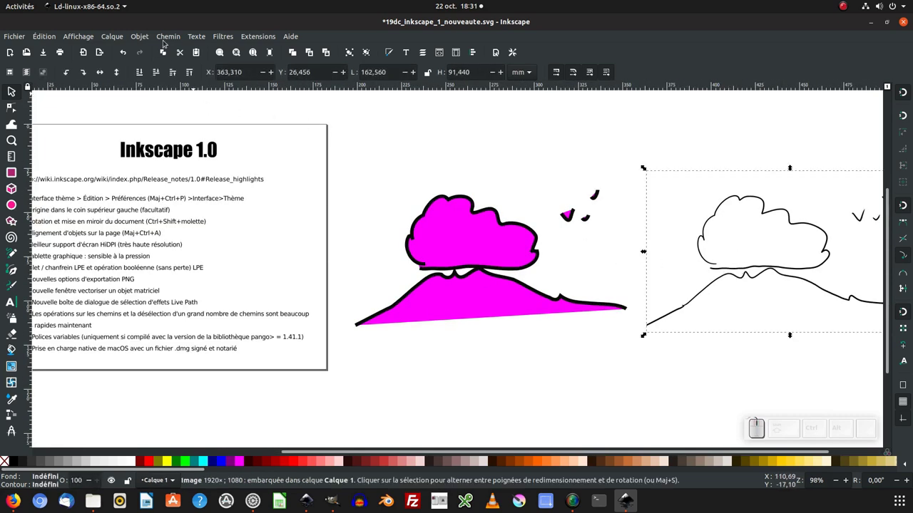
pyautogui.click(168, 37)
pyautogui.click(166, 73)
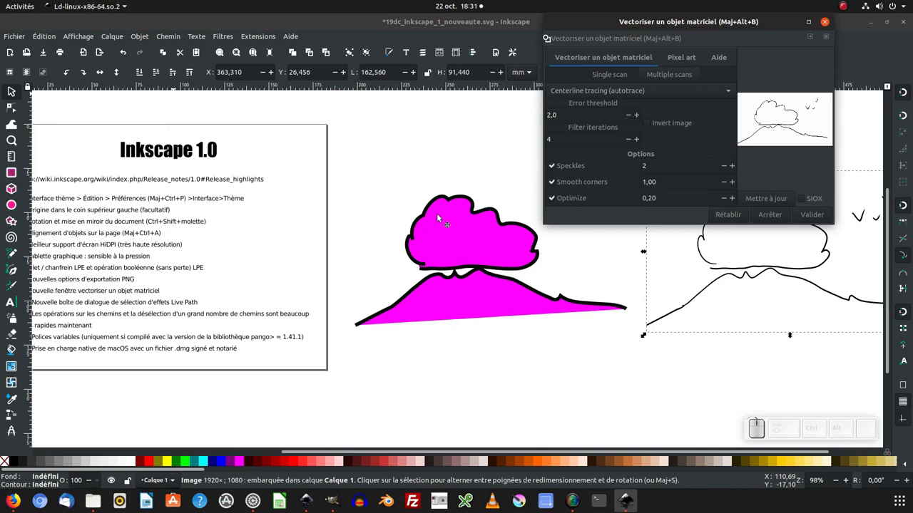
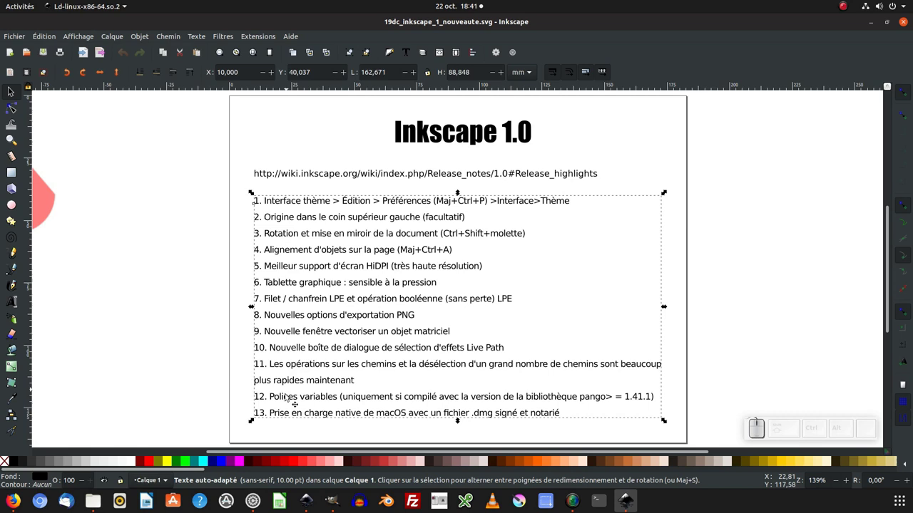
# Step: Deselect the numbered feature-list text by clicking empty canvas
pyautogui.click(239, 394)
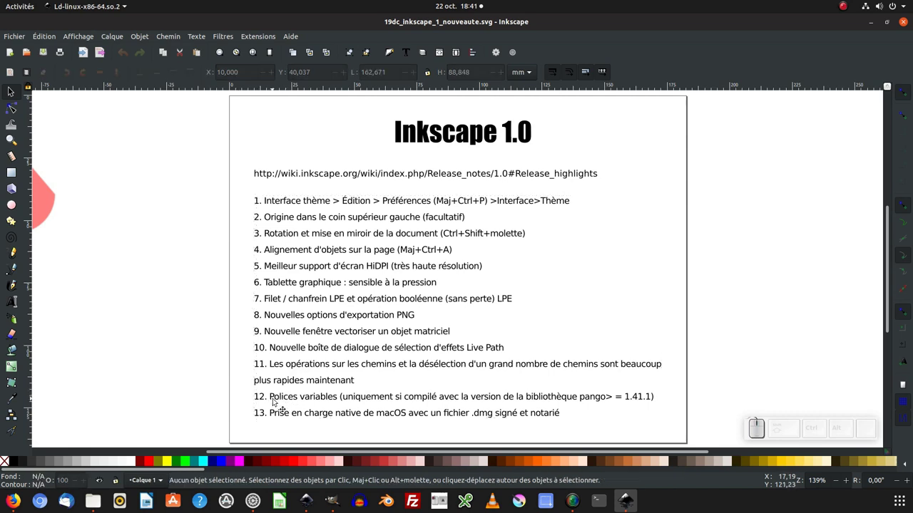